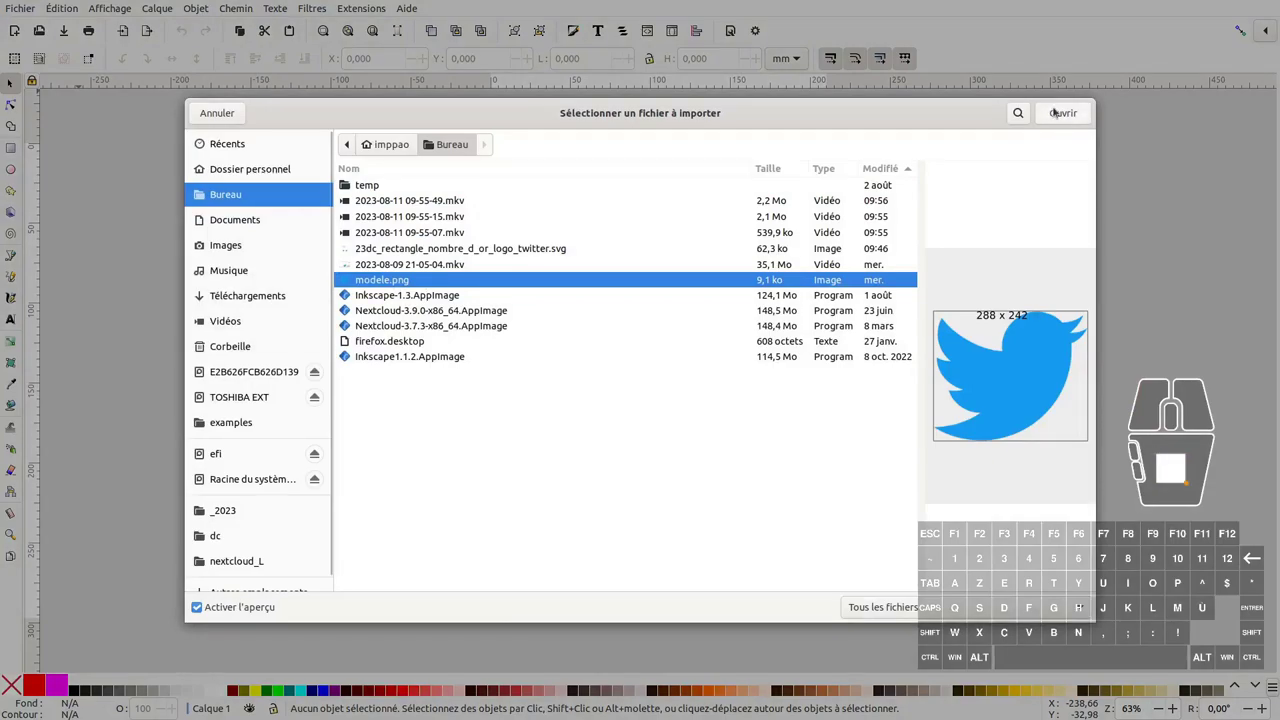
- Import modele.png as an embedded image and zoom the view around the bird picture
click(1060, 111)
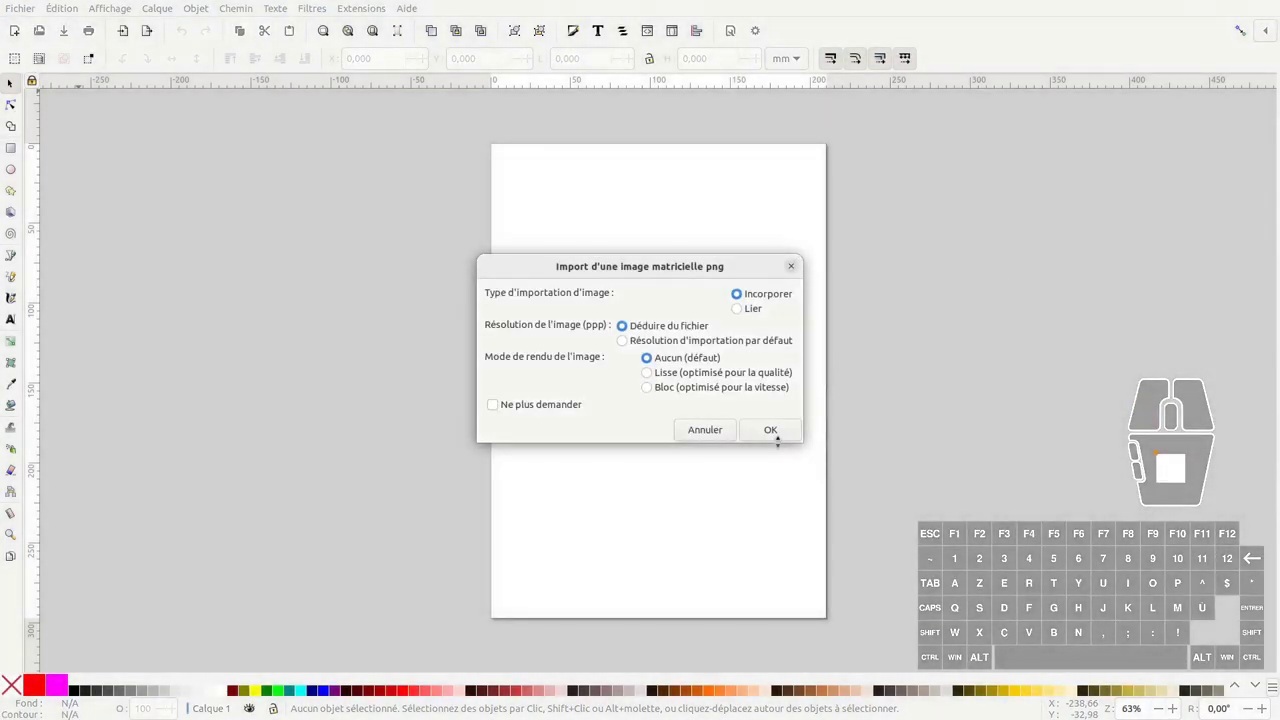
click(773, 427)
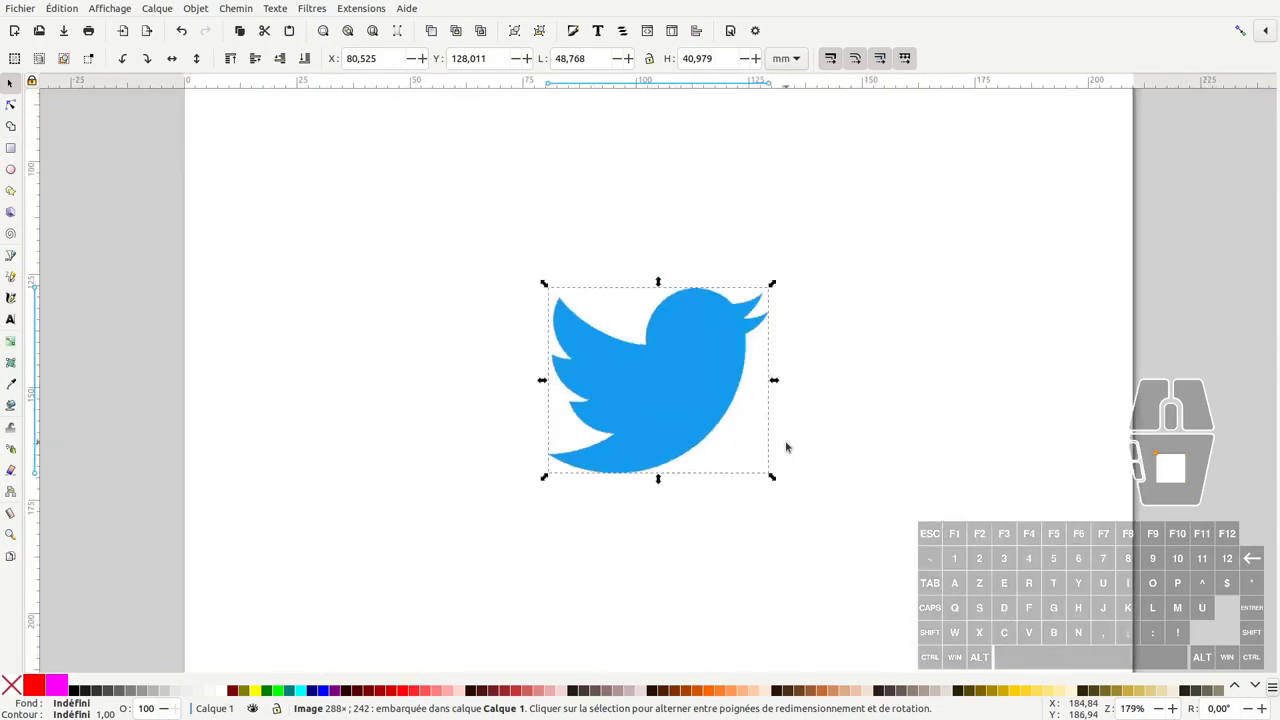
middle_click(696, 391)
middle_click(695, 390)
scroll(down, 3)
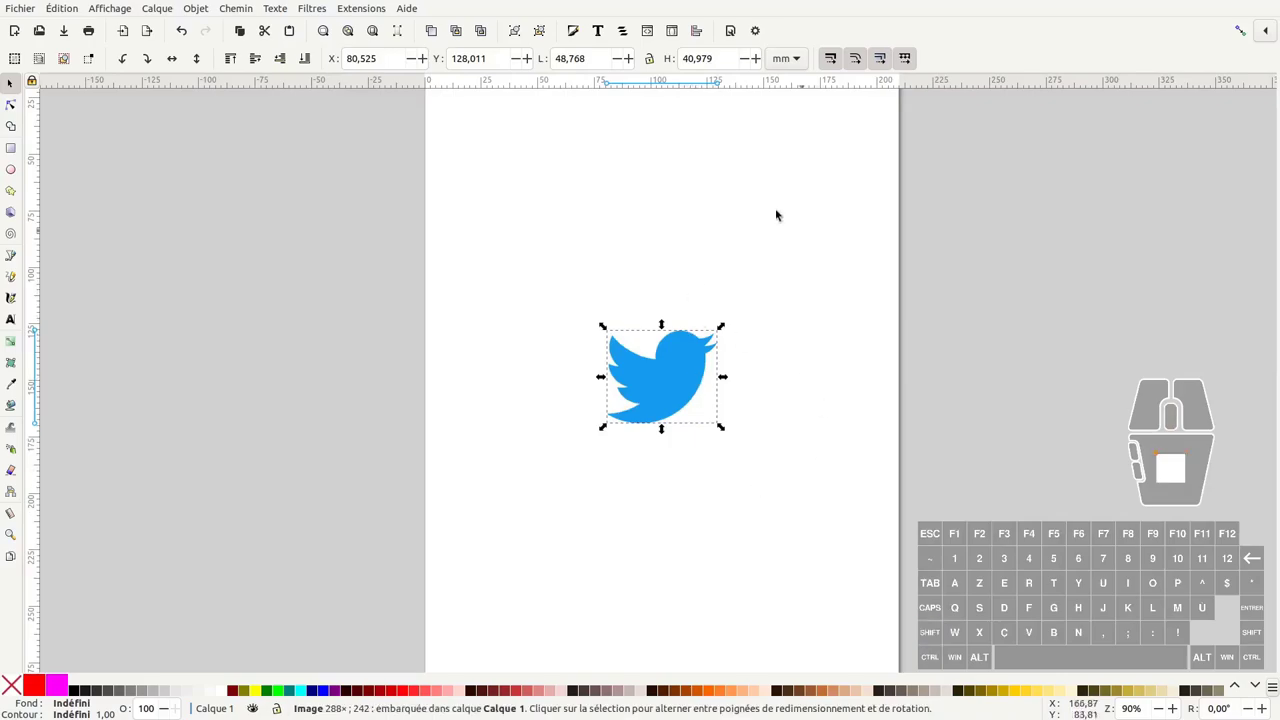
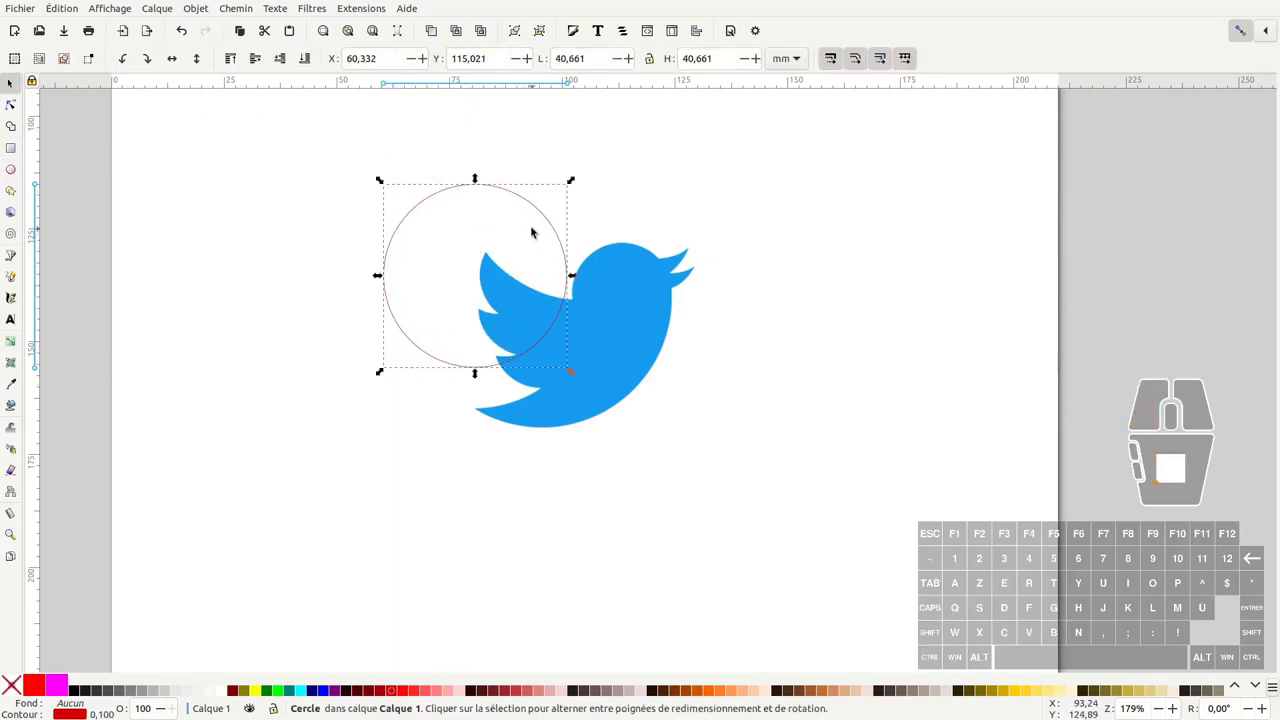
- Resize and move the first circle to fit the bird's rounded back and belly curve
drag(579, 380, 622, 411)
drag(579, 360, 646, 383)
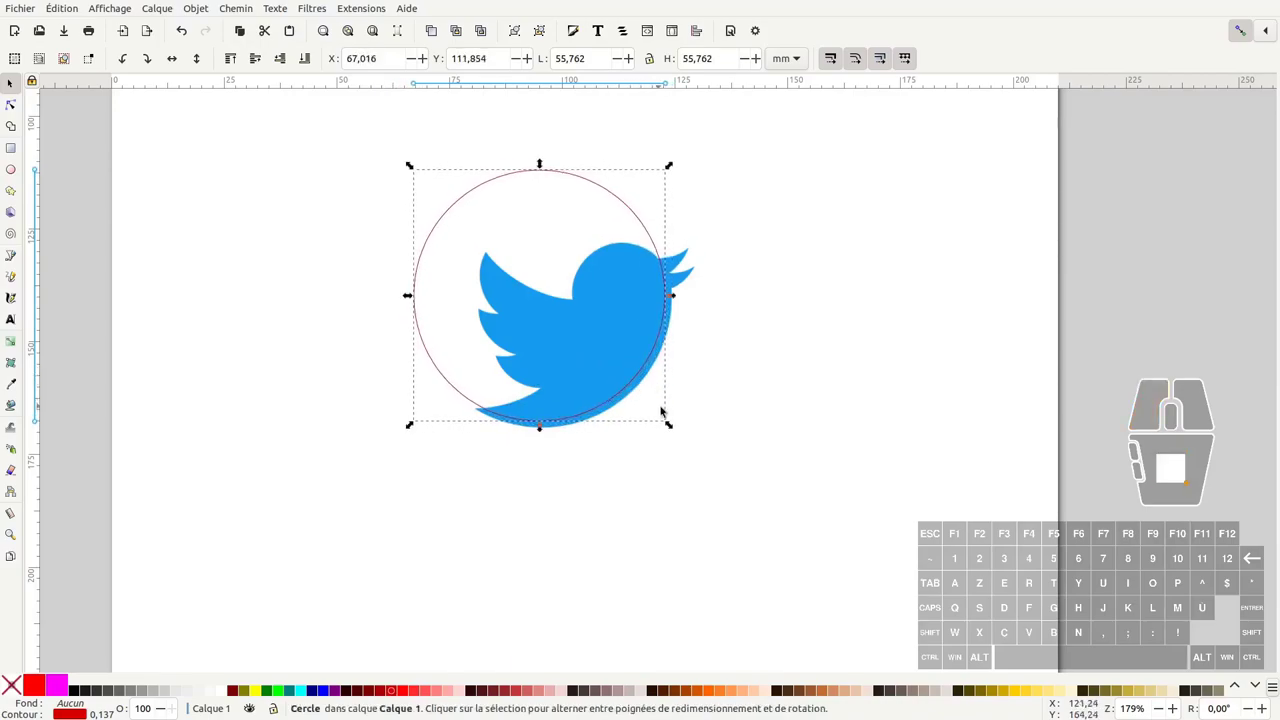
drag(679, 428, 690, 437)
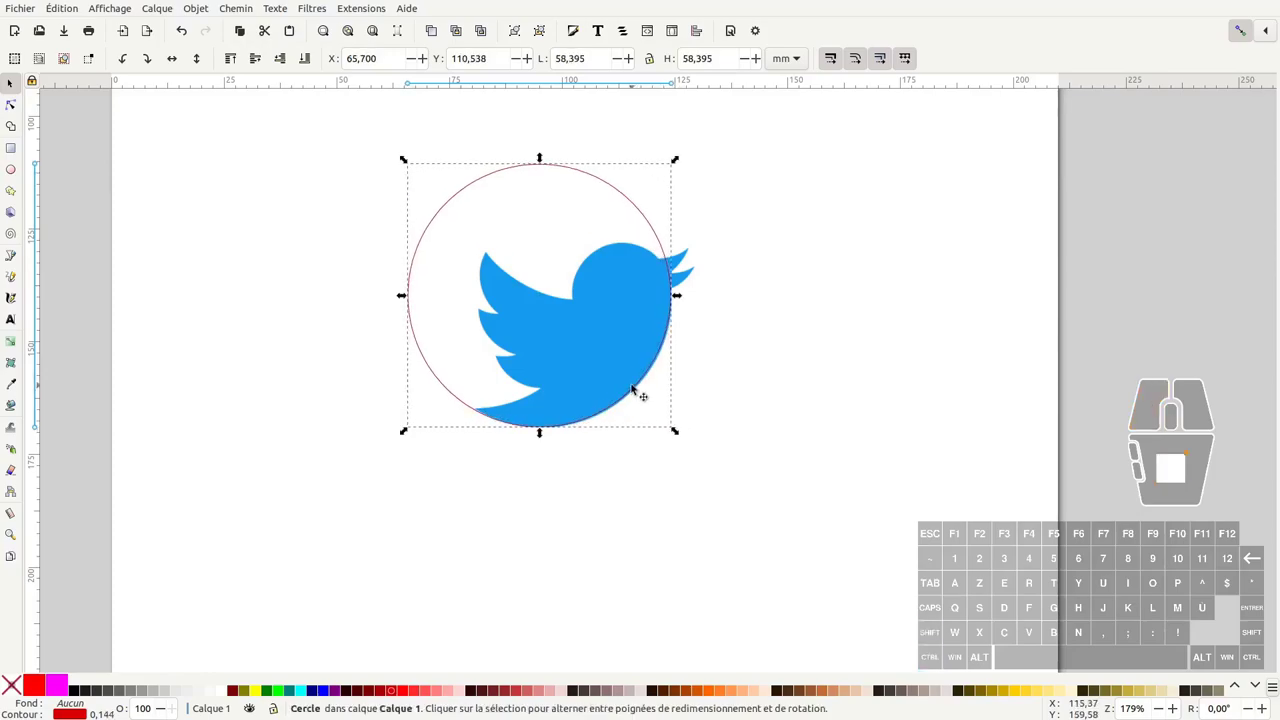
click(649, 364)
middle_click(728, 369)
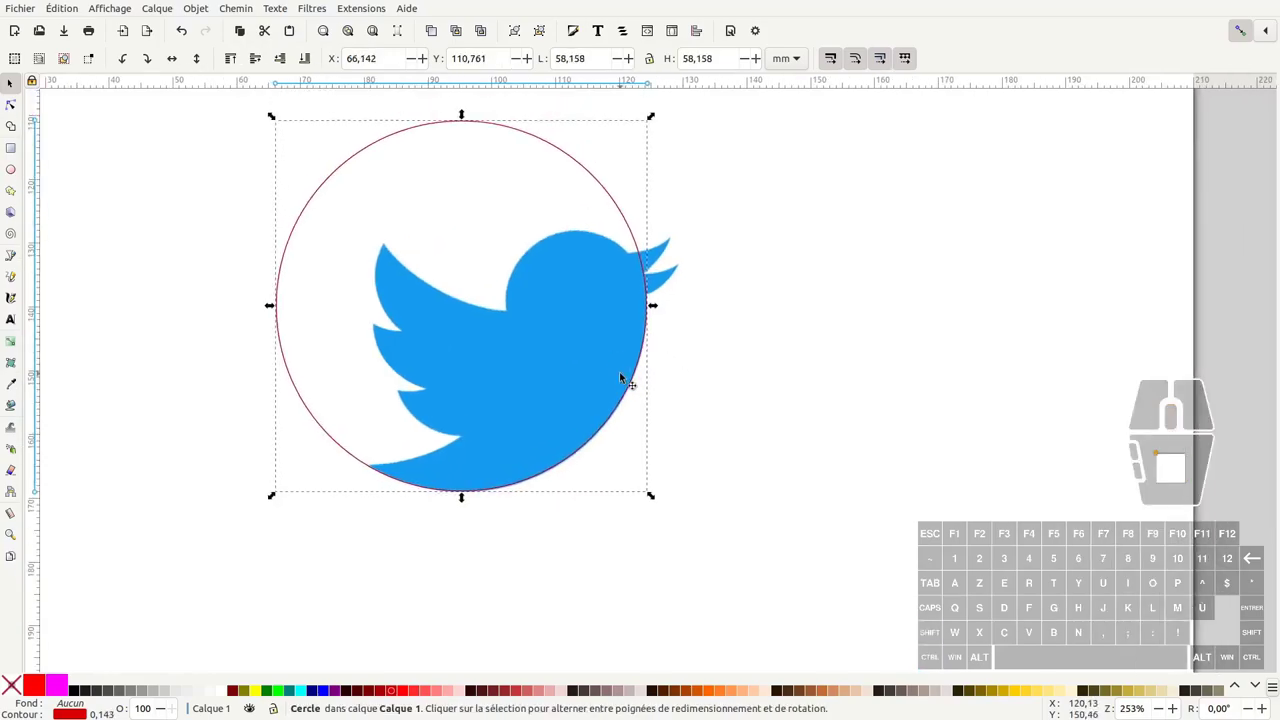
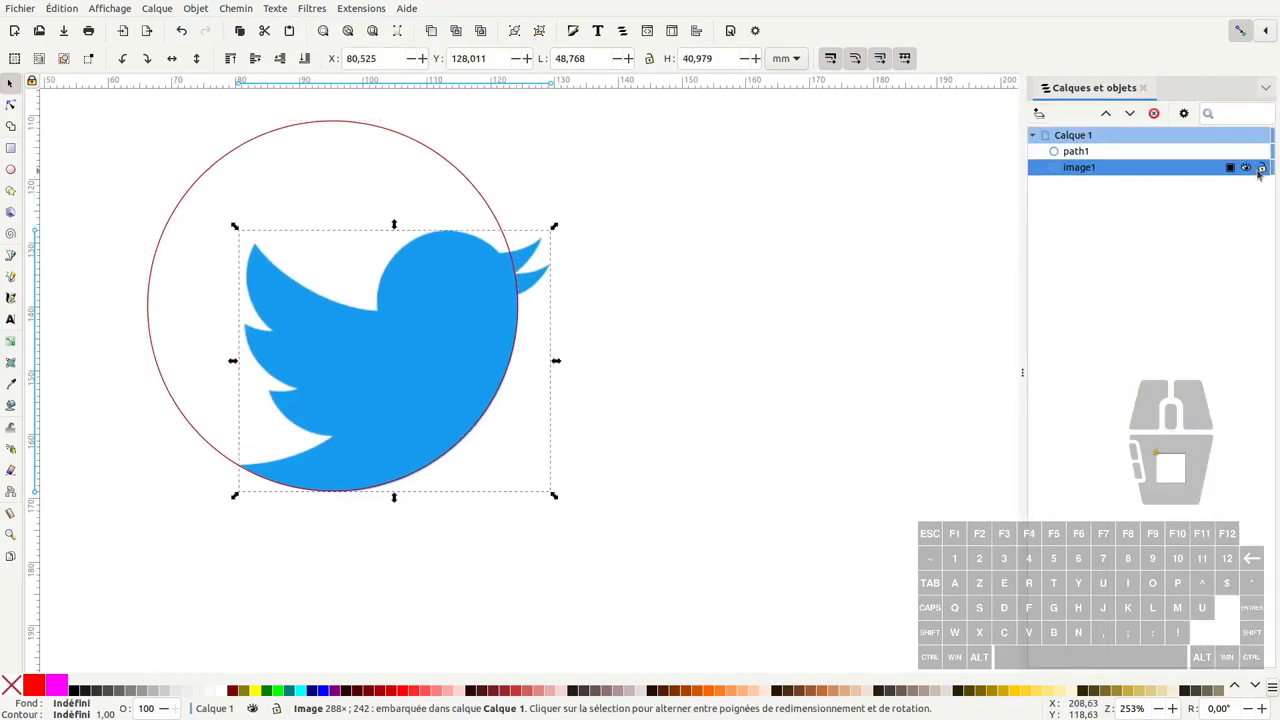
- Lock image1, then duplicate the body circle and shift the copy left onto the underside curve
click(1261, 164)
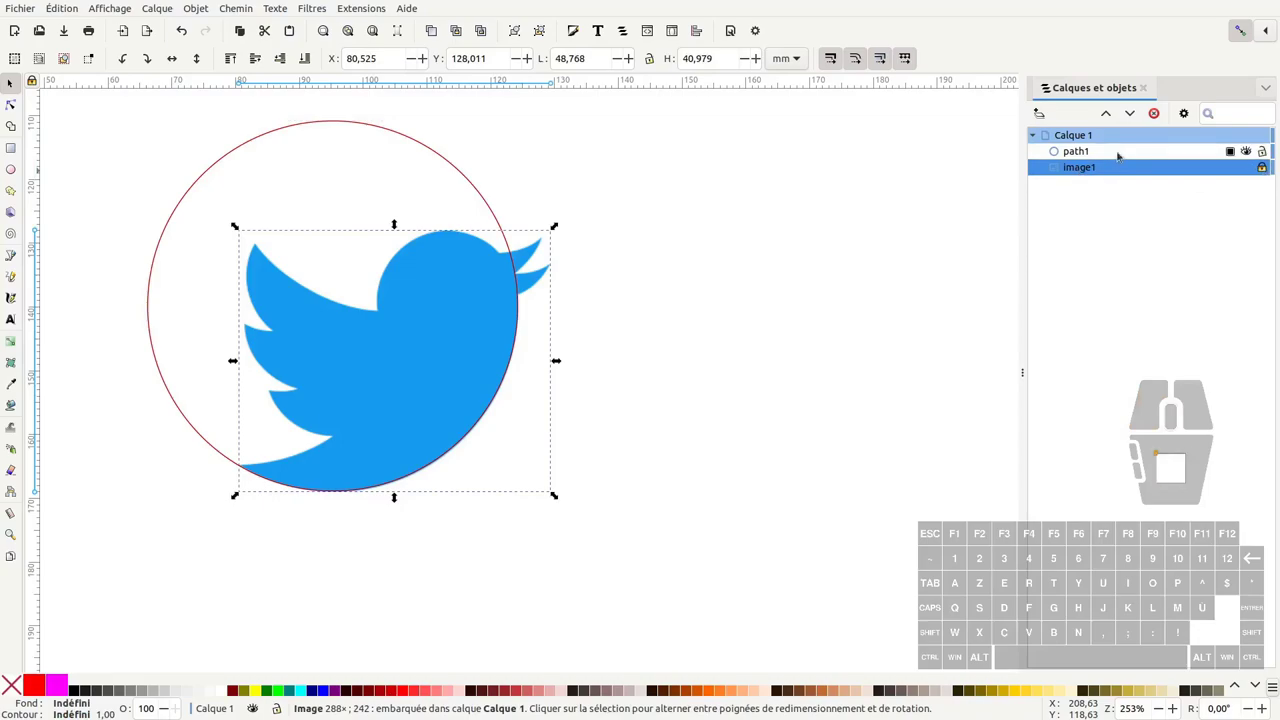
click(1122, 160)
middle_click(877, 251)
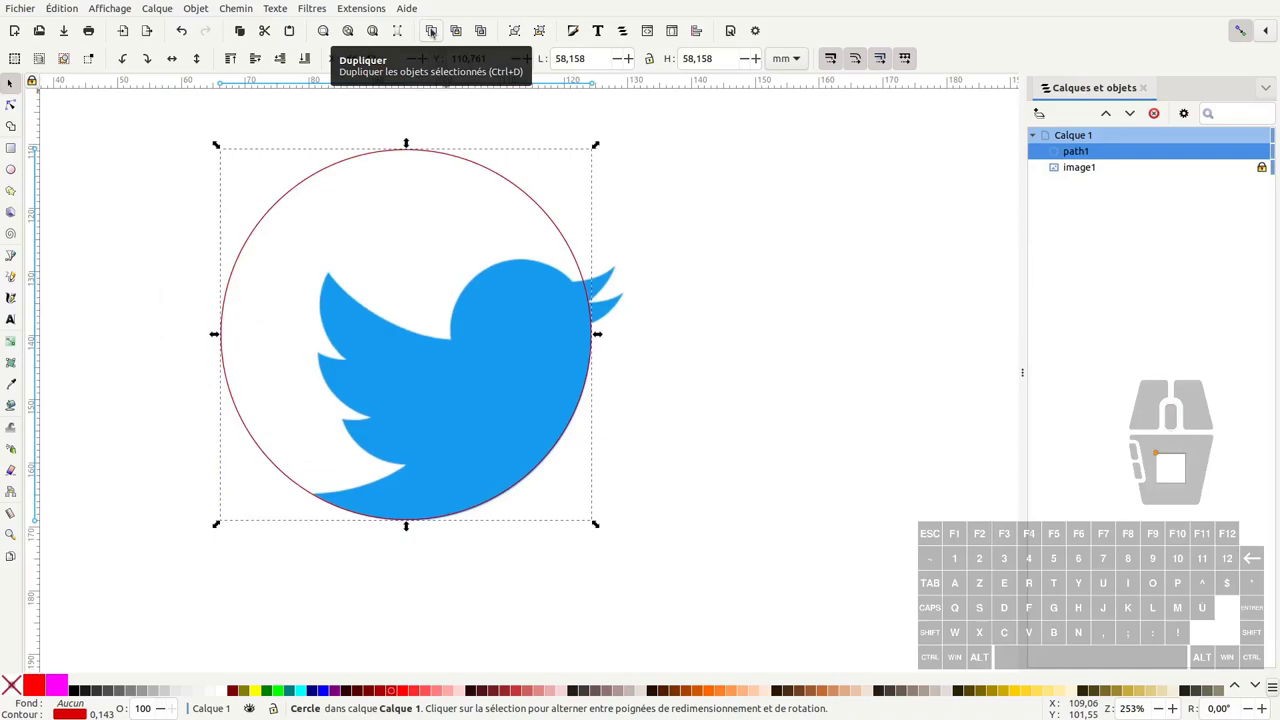
key(ctrl+d)
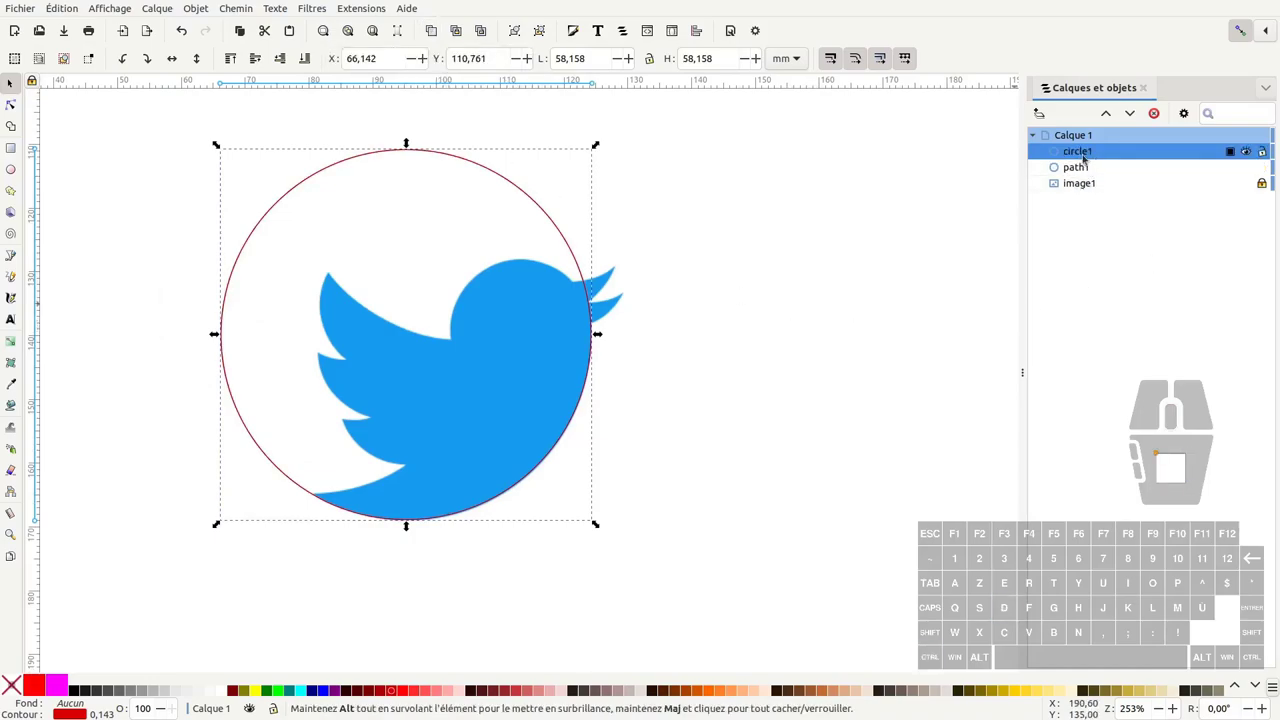
drag(539, 477, 442, 447)
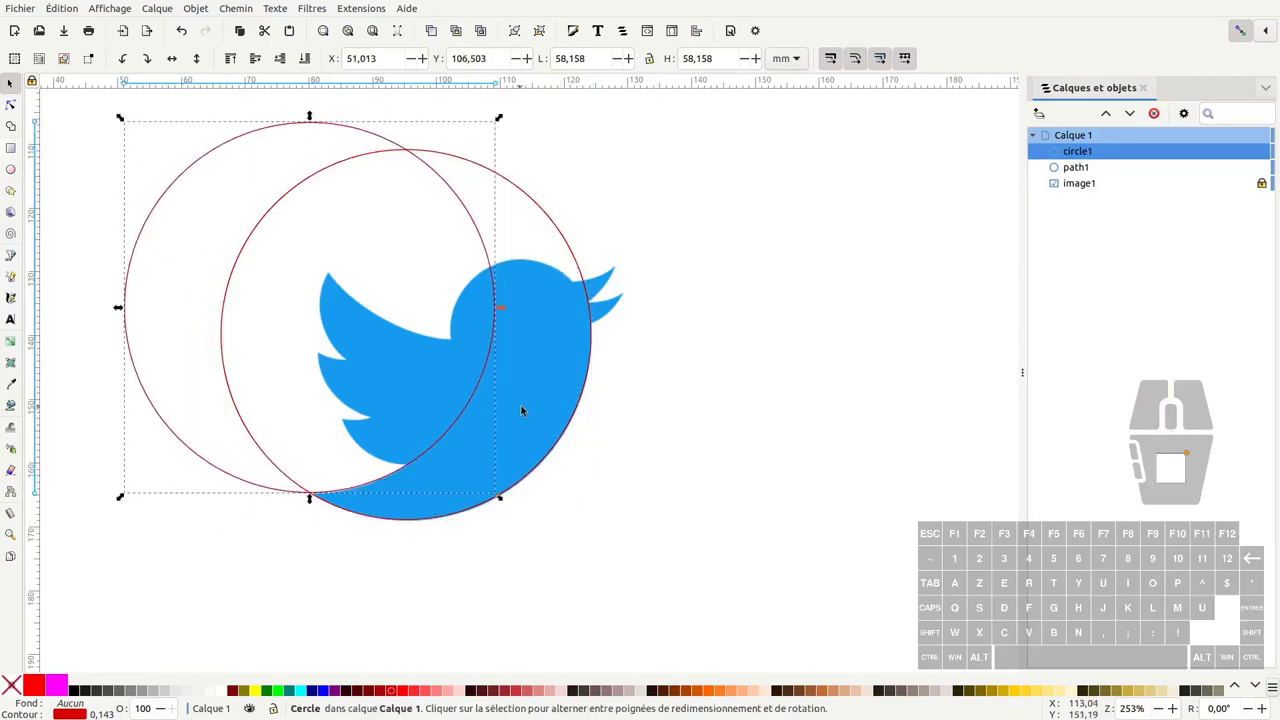
click(1240, 33)
middle_click(668, 399)
click(506, 499)
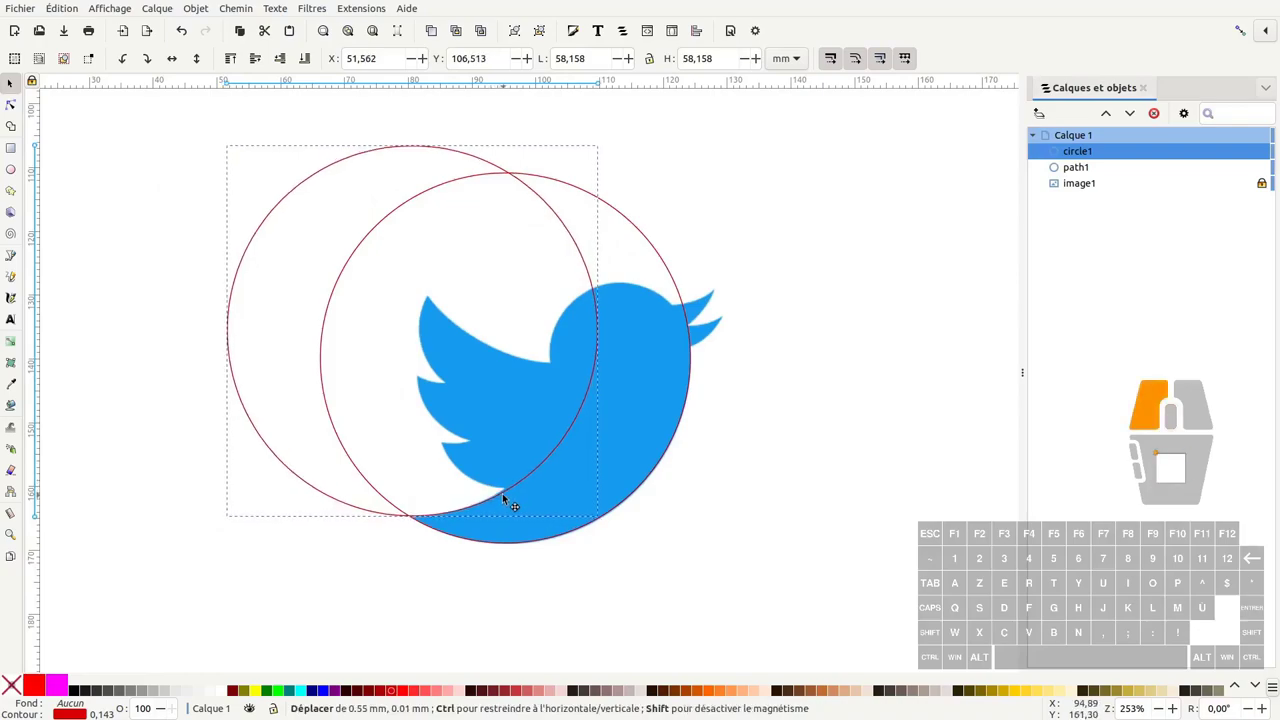
- Duplicate the circle again and place the copy as a large circle tracing the bird's back
key(ctrl+d)
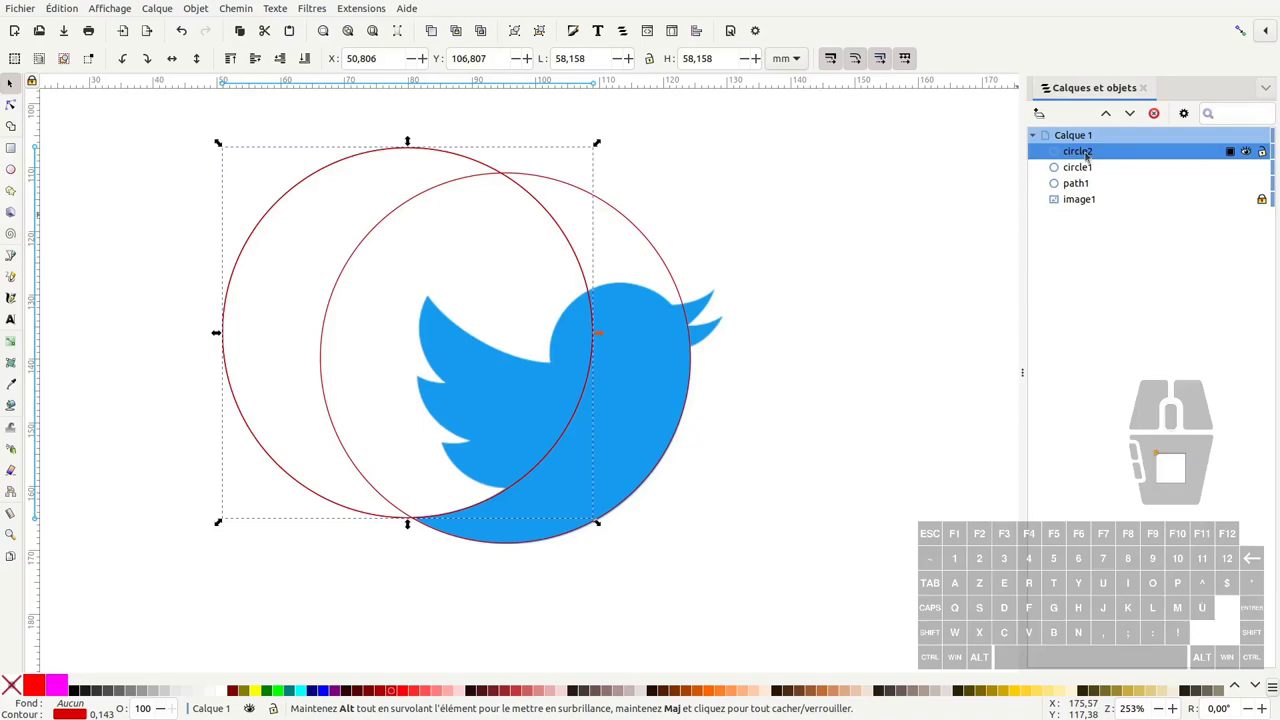
drag(558, 458, 728, 305)
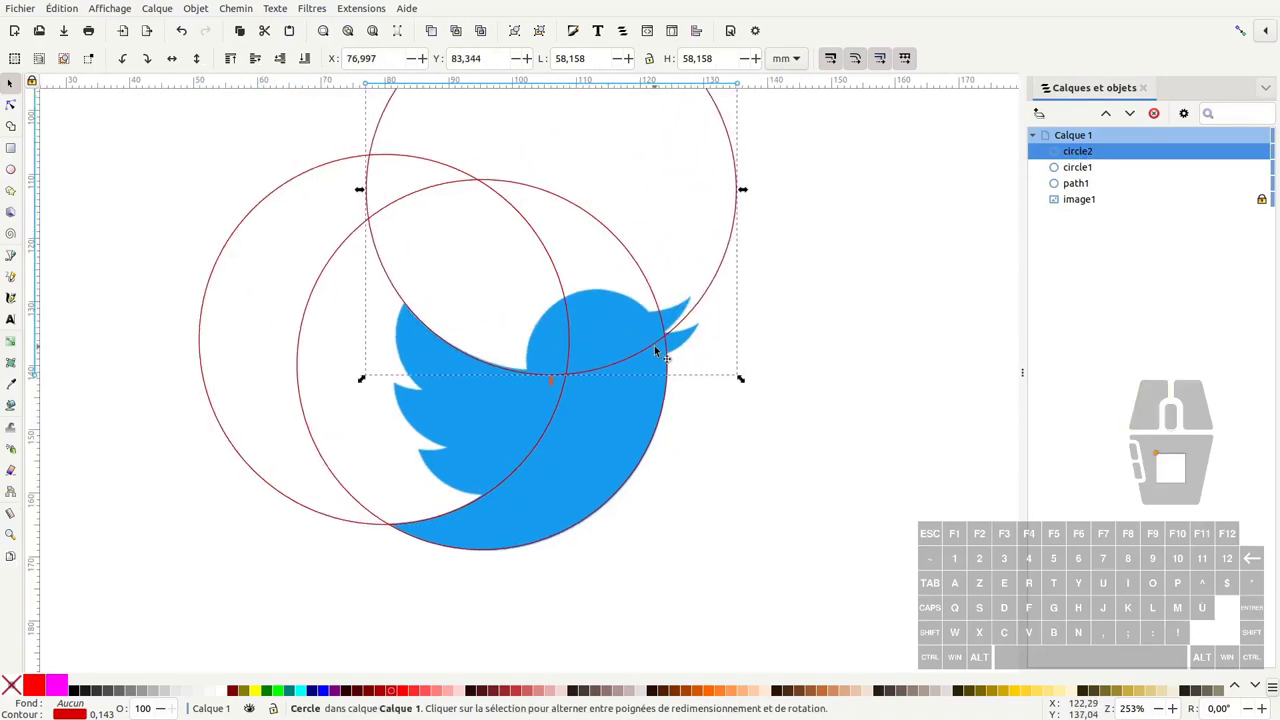
click(659, 352)
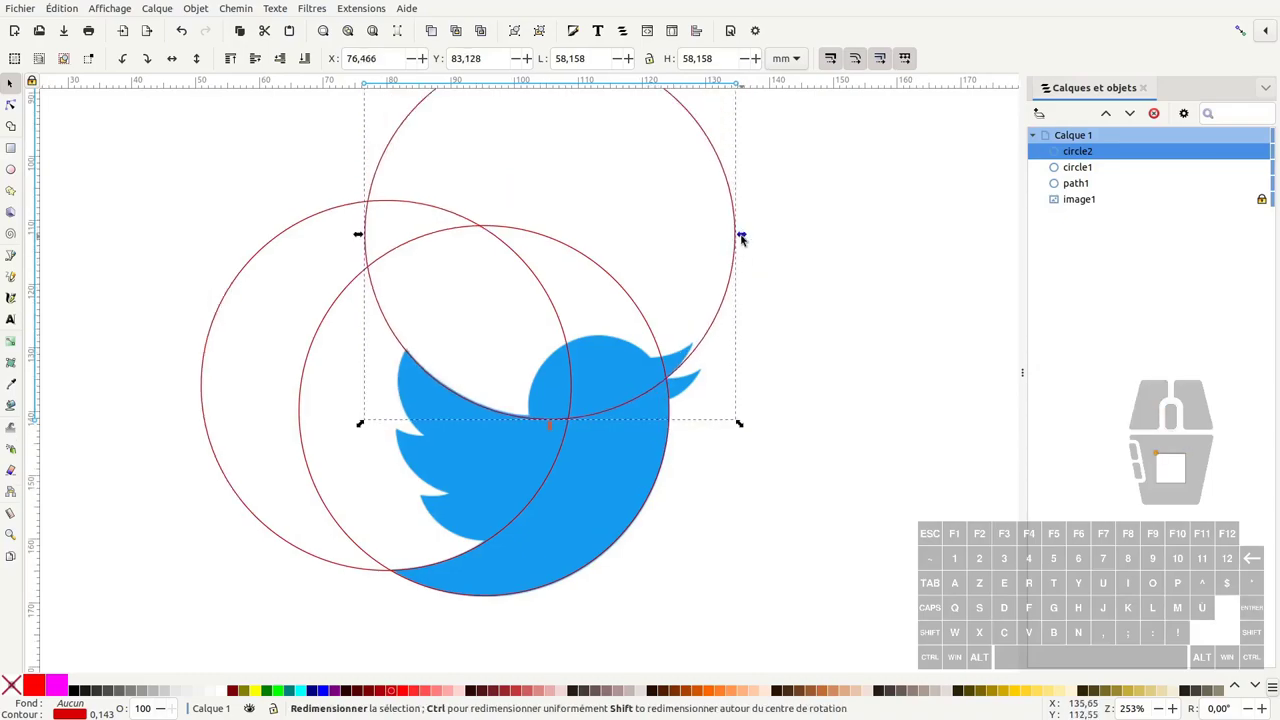
click(749, 240)
click(683, 364)
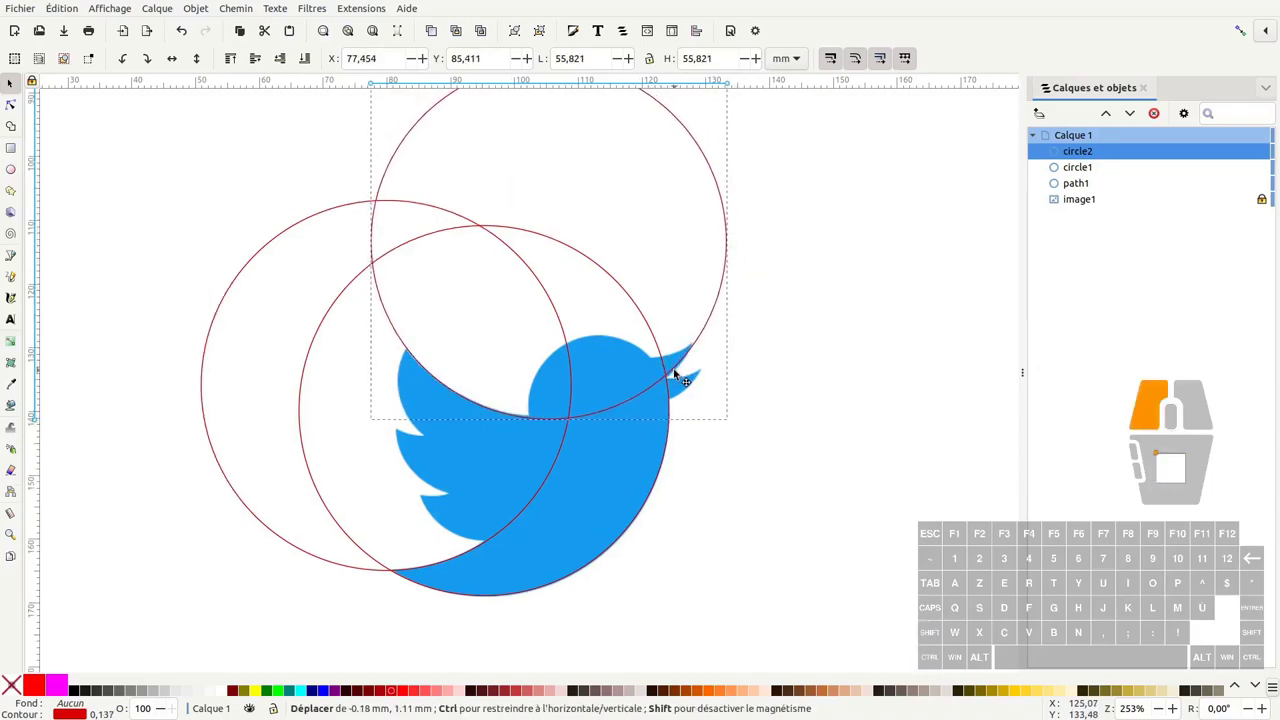
- Duplicate once more, shrink the copy and fit it as a small circle around the bird's head
key(ctrl+d)
middle_click(734, 318)
drag(760, 104, 659, 296)
drag(652, 269, 714, 453)
middle_click(719, 460)
middle_click(719, 457)
drag(716, 471, 684, 469)
drag(599, 354, 582, 320)
drag(670, 307, 692, 292)
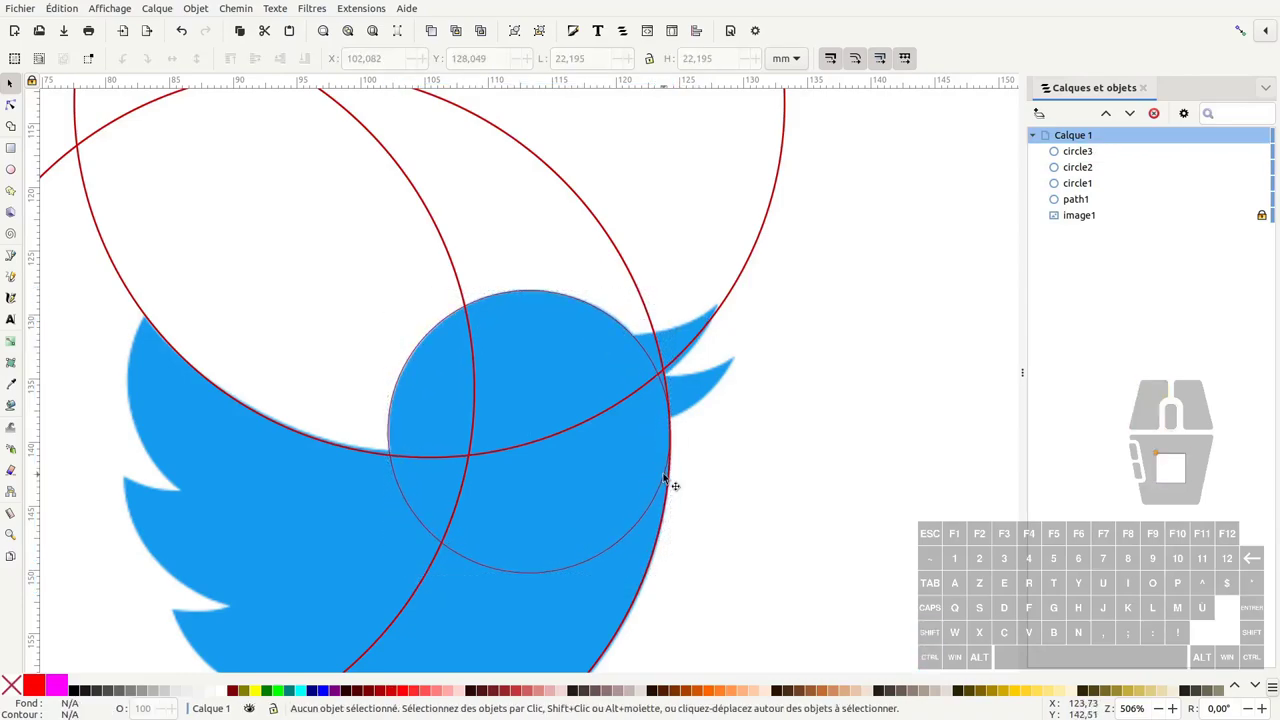
- Turn off miscellaneous-point snapping and snap the head circle onto an intersection with another curve
click(670, 479)
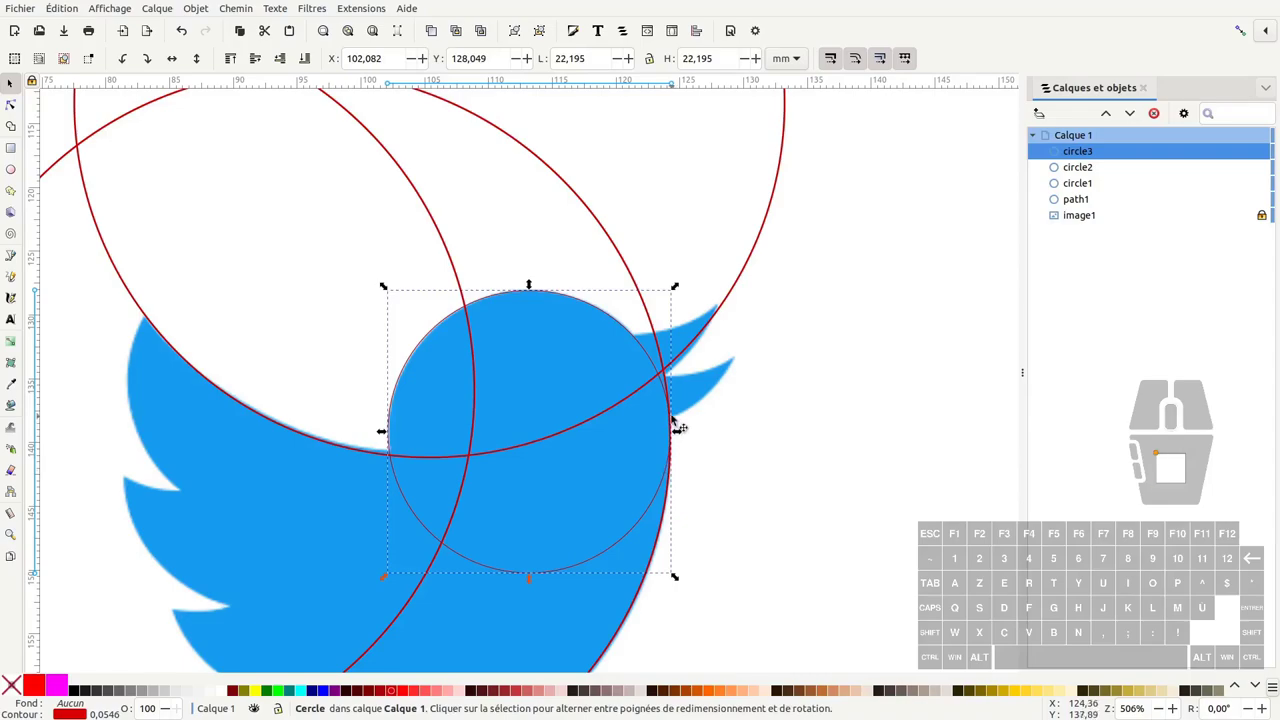
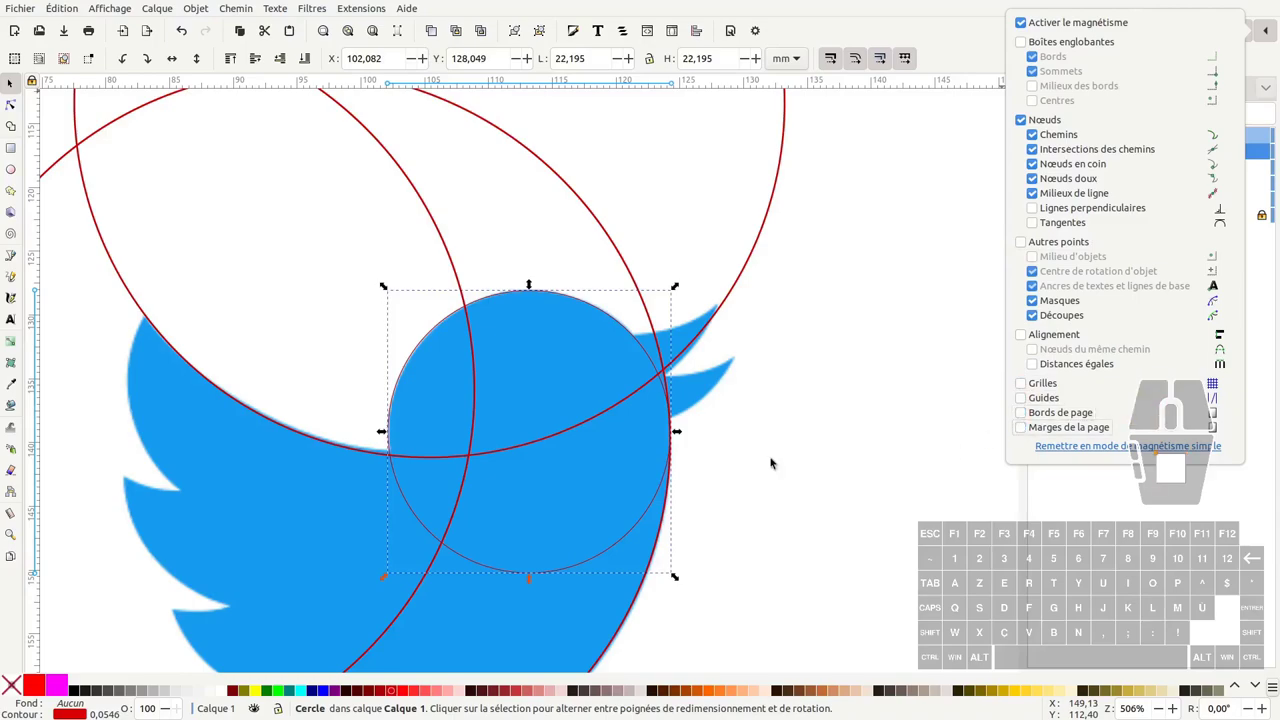
middle_click(672, 421)
middle_click(674, 421)
click(671, 490)
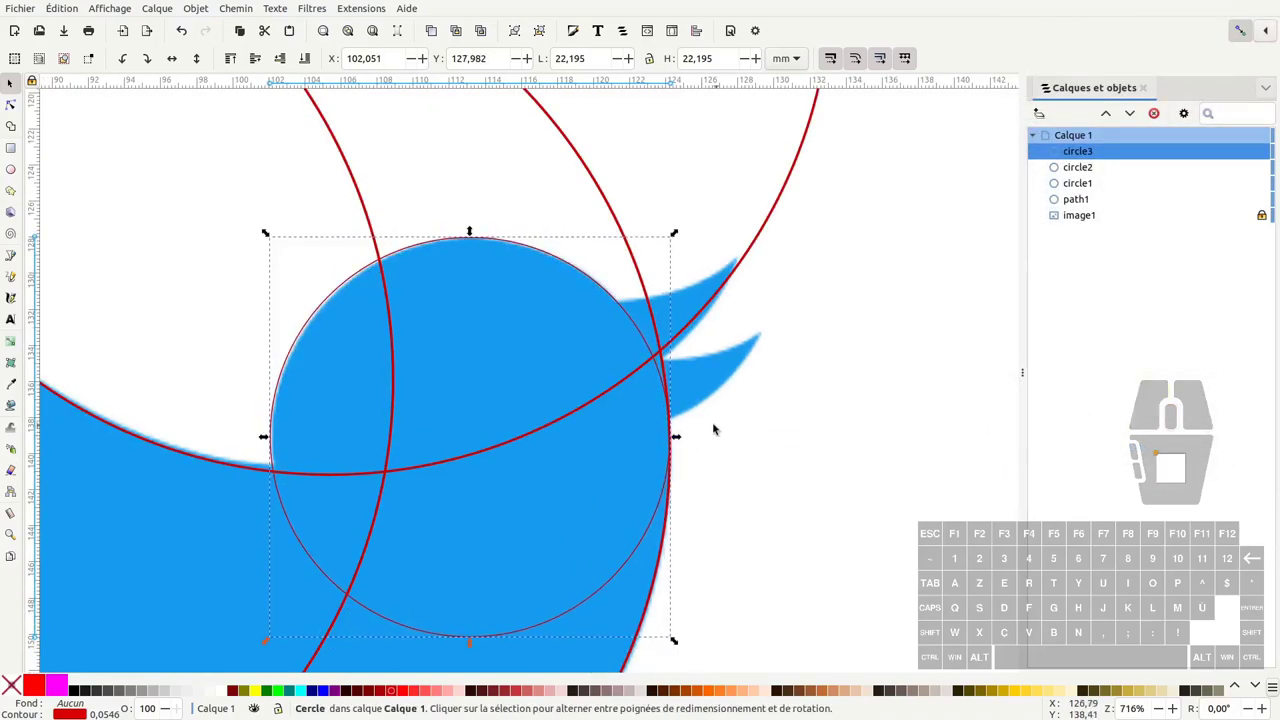
click(672, 487)
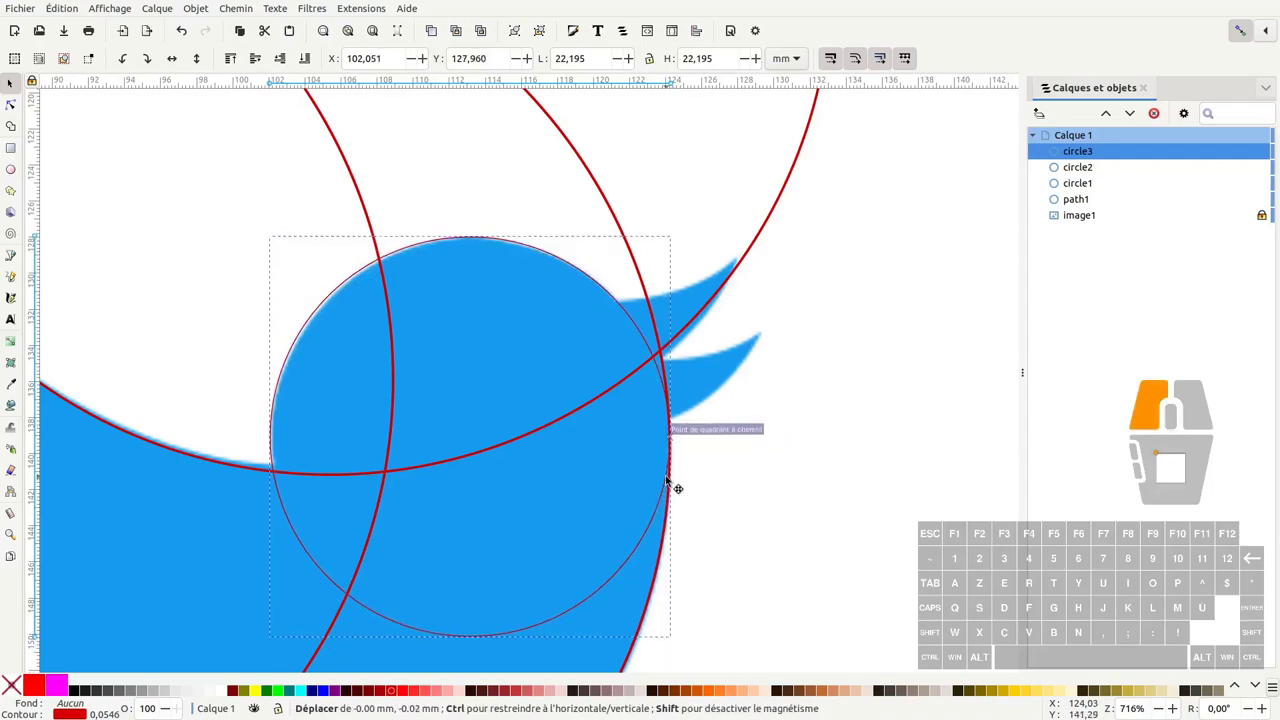
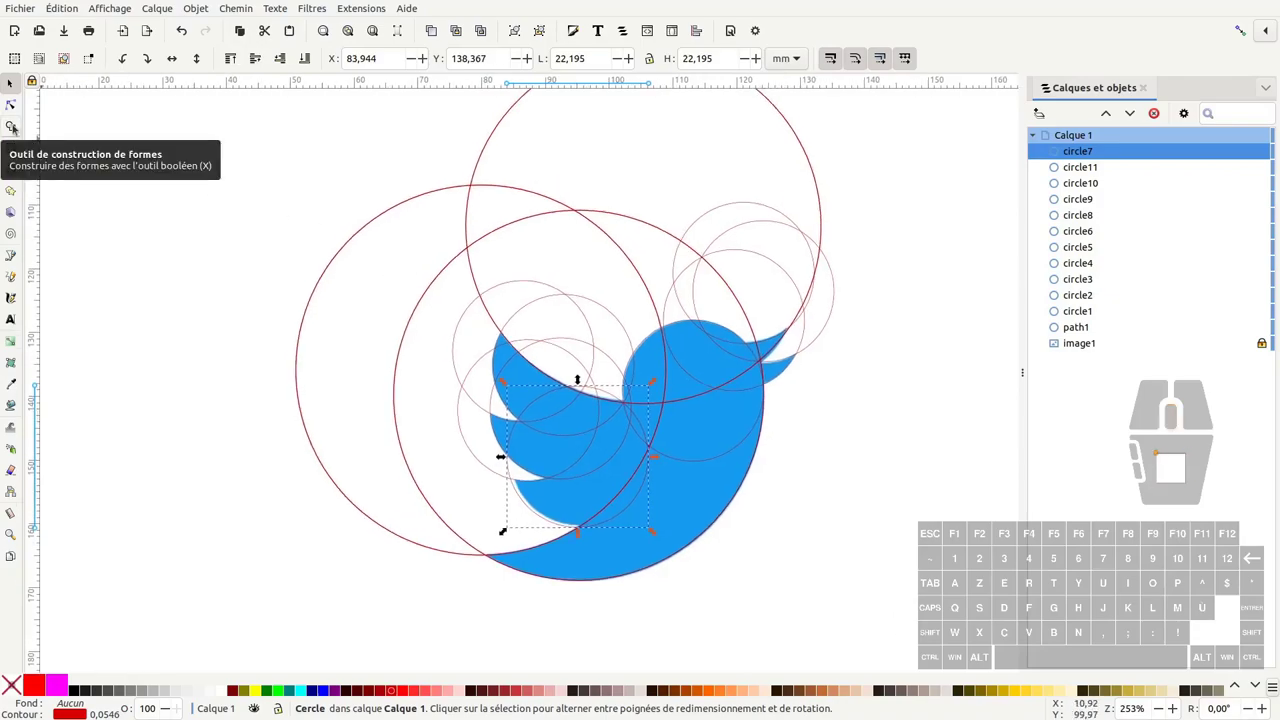
- Combine the twelve circles into one path and select all 48 of its nodes
scroll(up, 3)
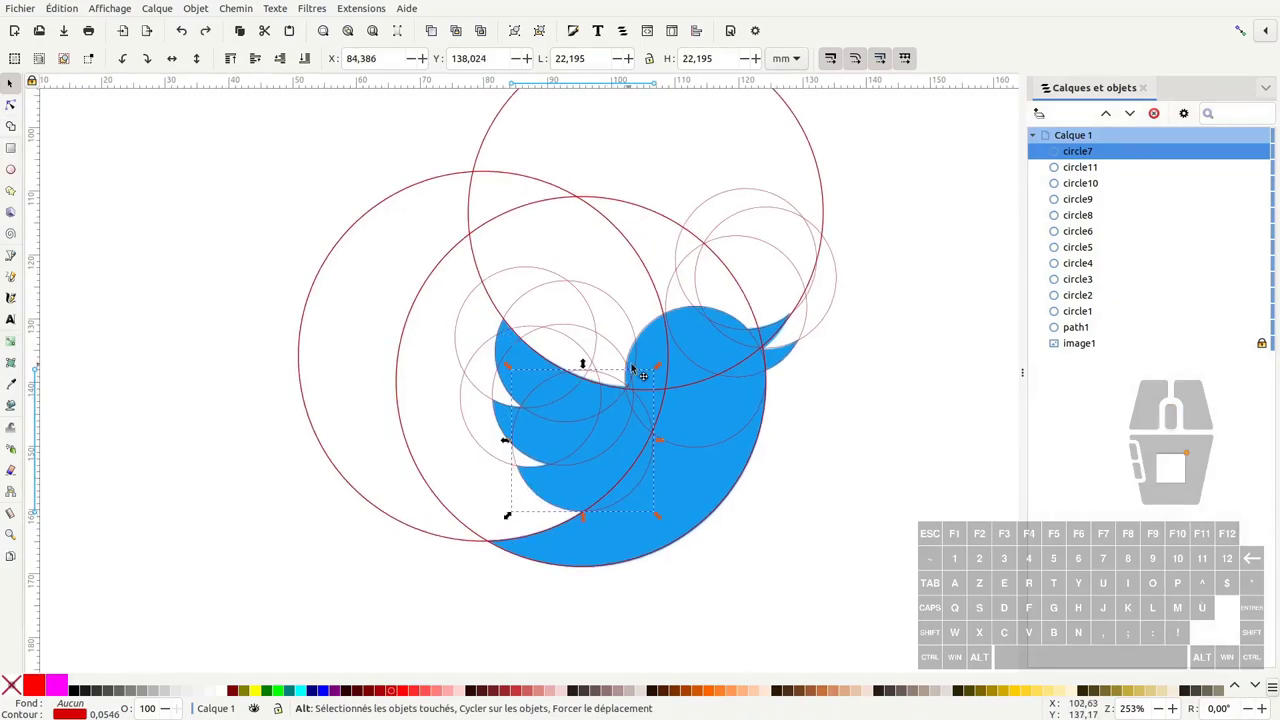
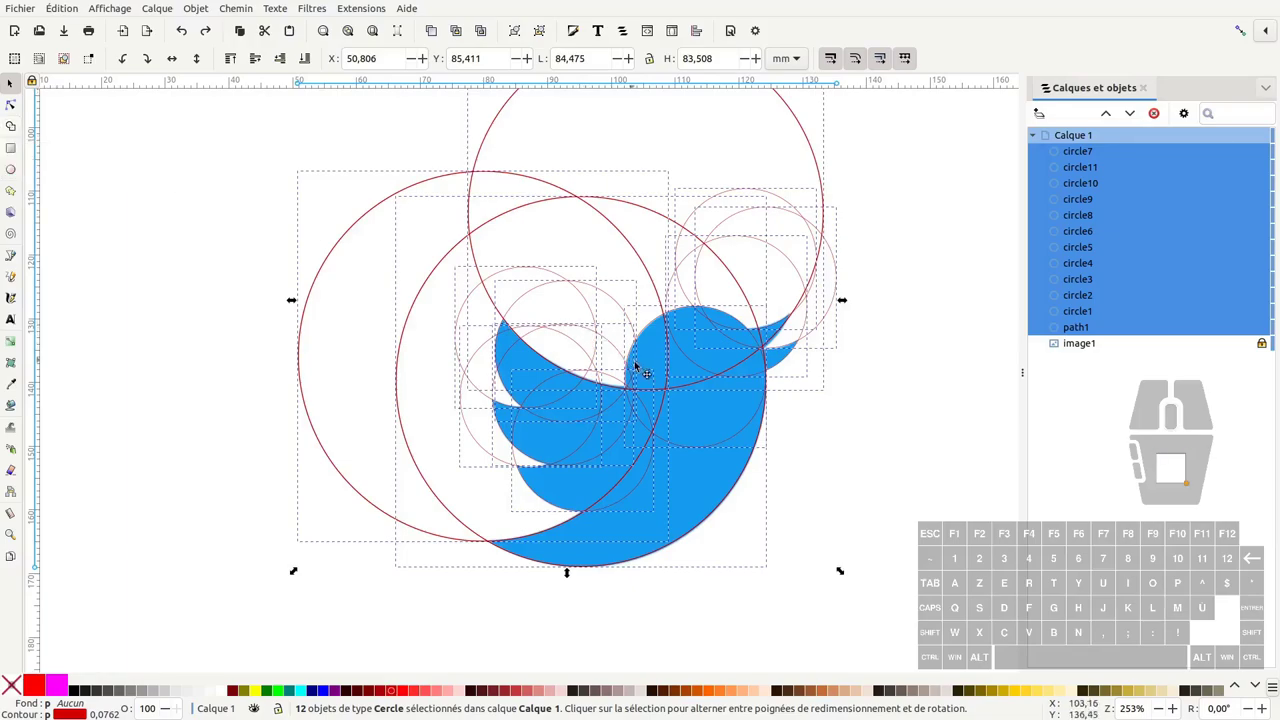
middle_click(660, 359)
scroll(up, 3)
middle_click(661, 357)
middle_click(661, 354)
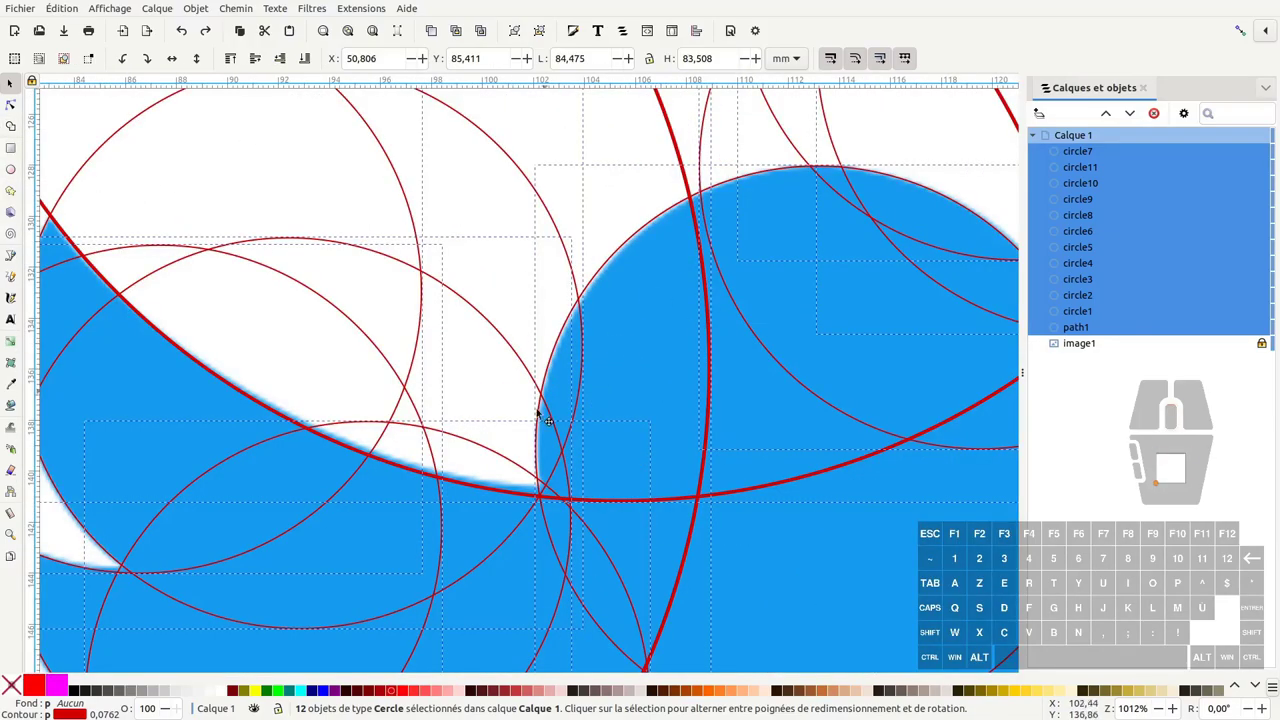
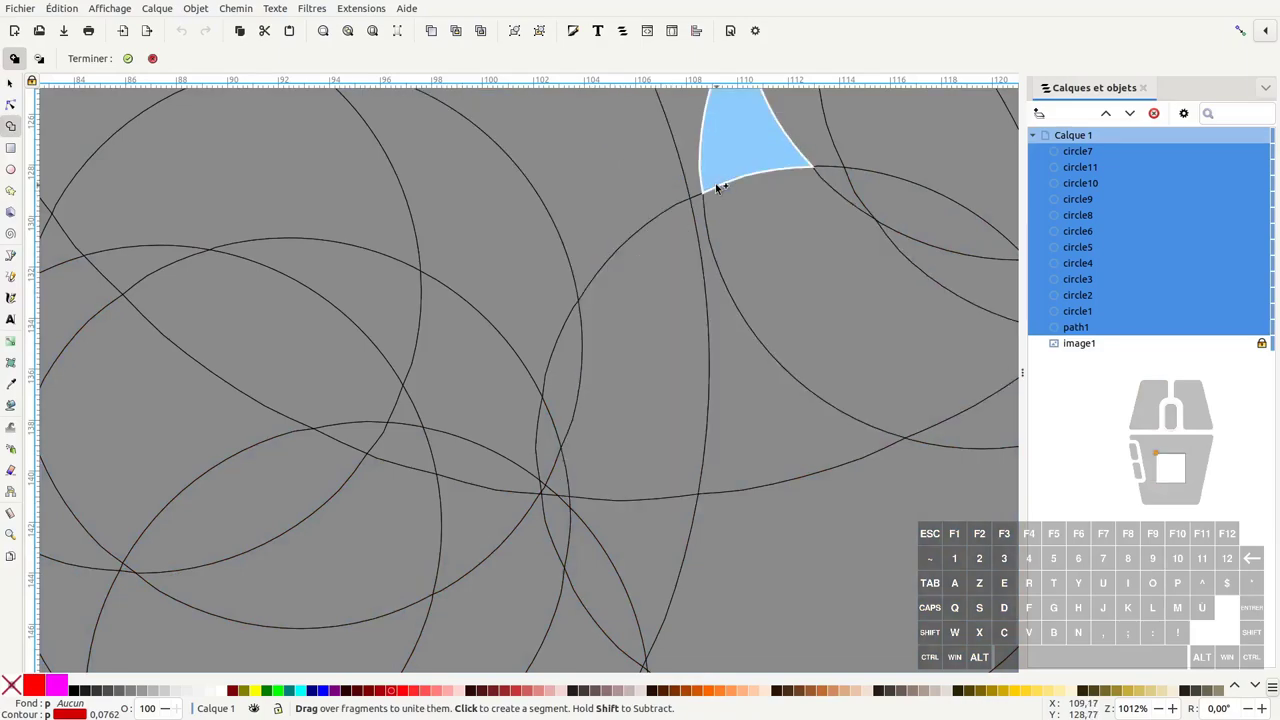
key(Escape)
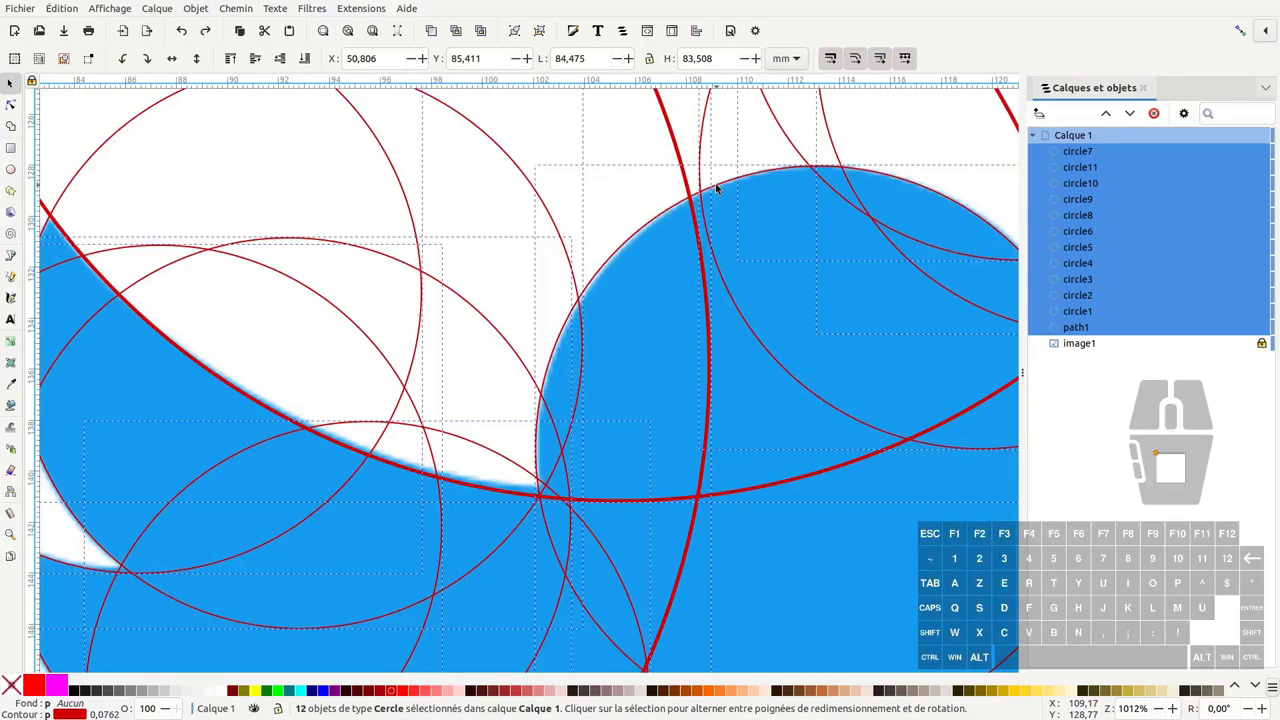
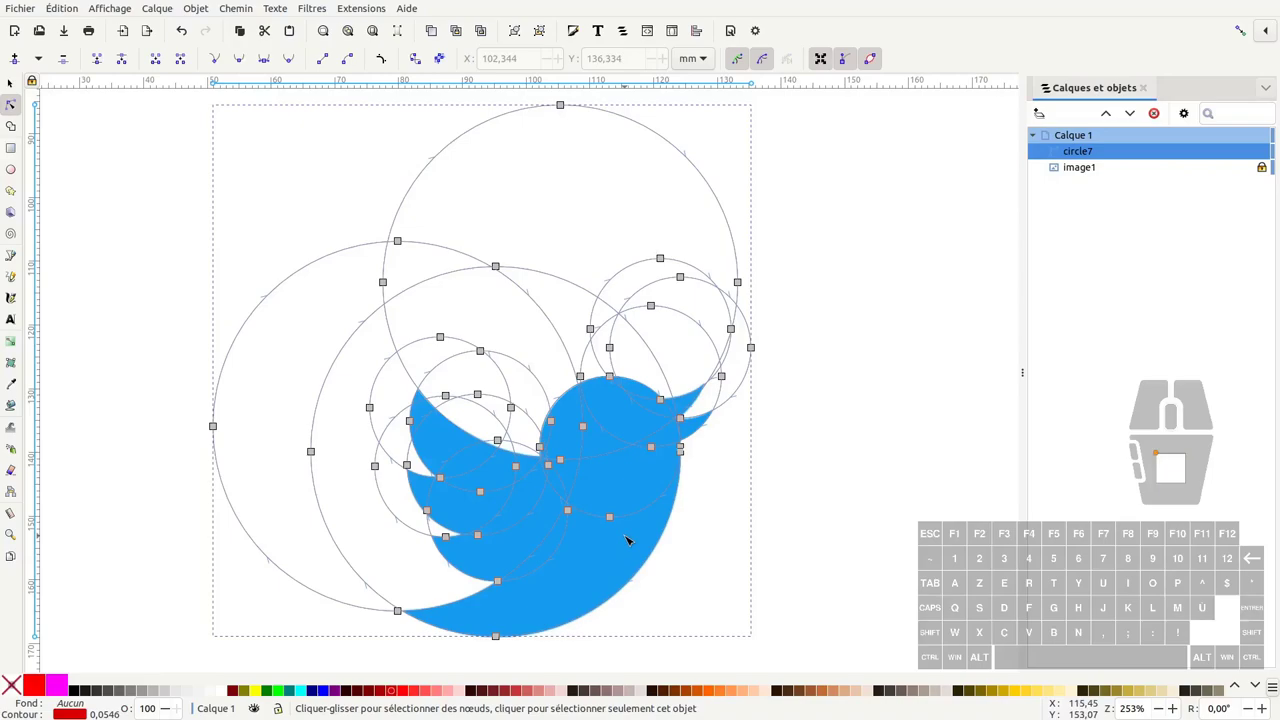
key(ctrl+a)
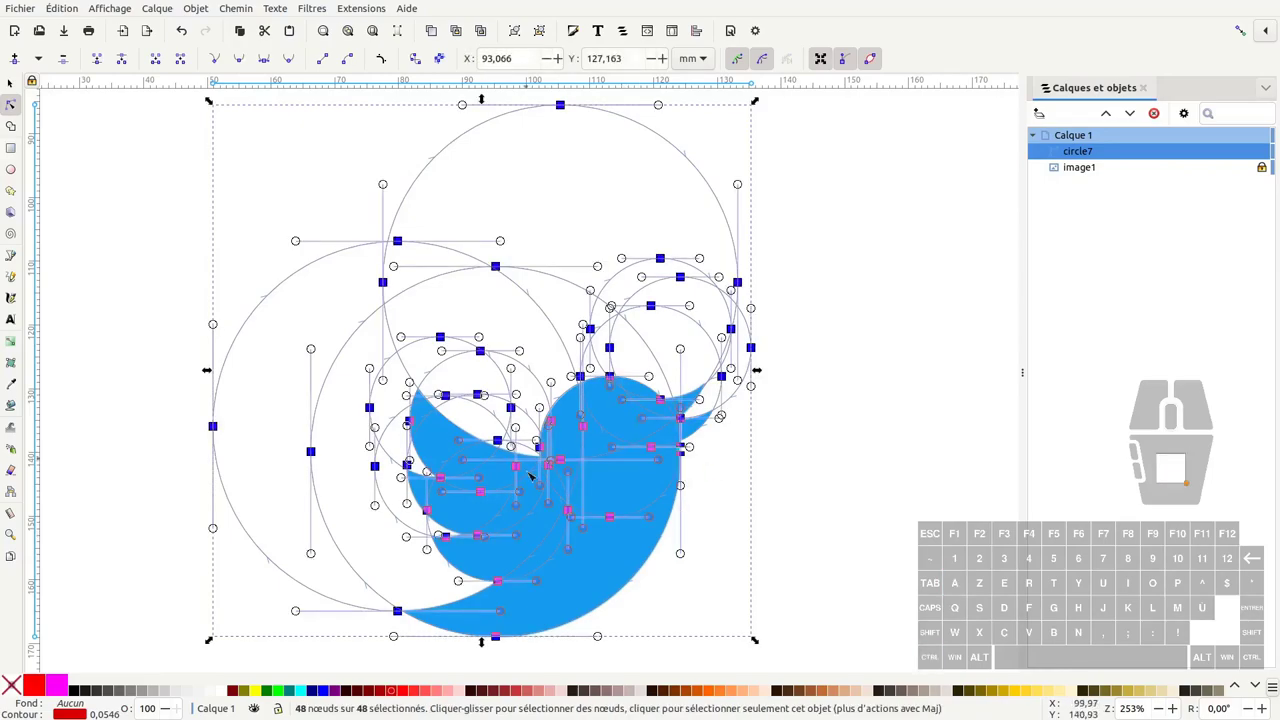
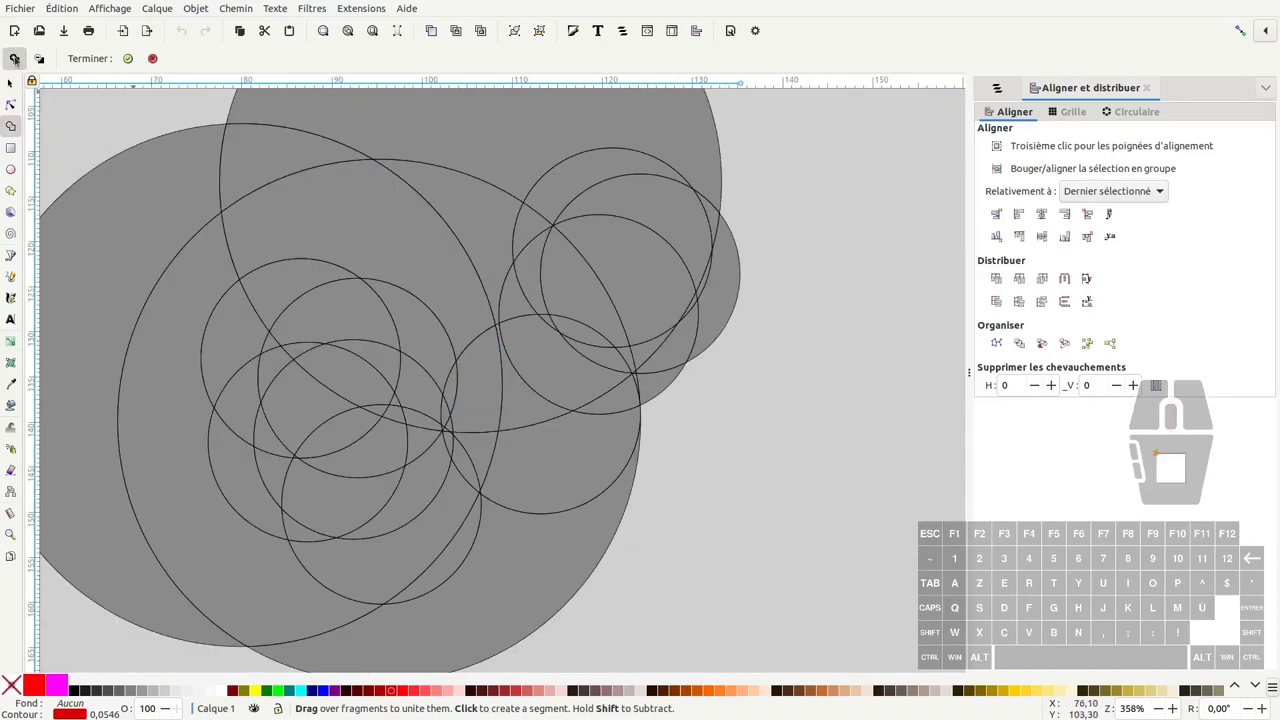
- With the Shape Builder, unite the fragments forming the bird's body, head and beak gap
drag(469, 606, 530, 357)
drag(543, 456, 306, 409)
middle_click(692, 370)
middle_click(692, 370)
drag(560, 419, 603, 406)
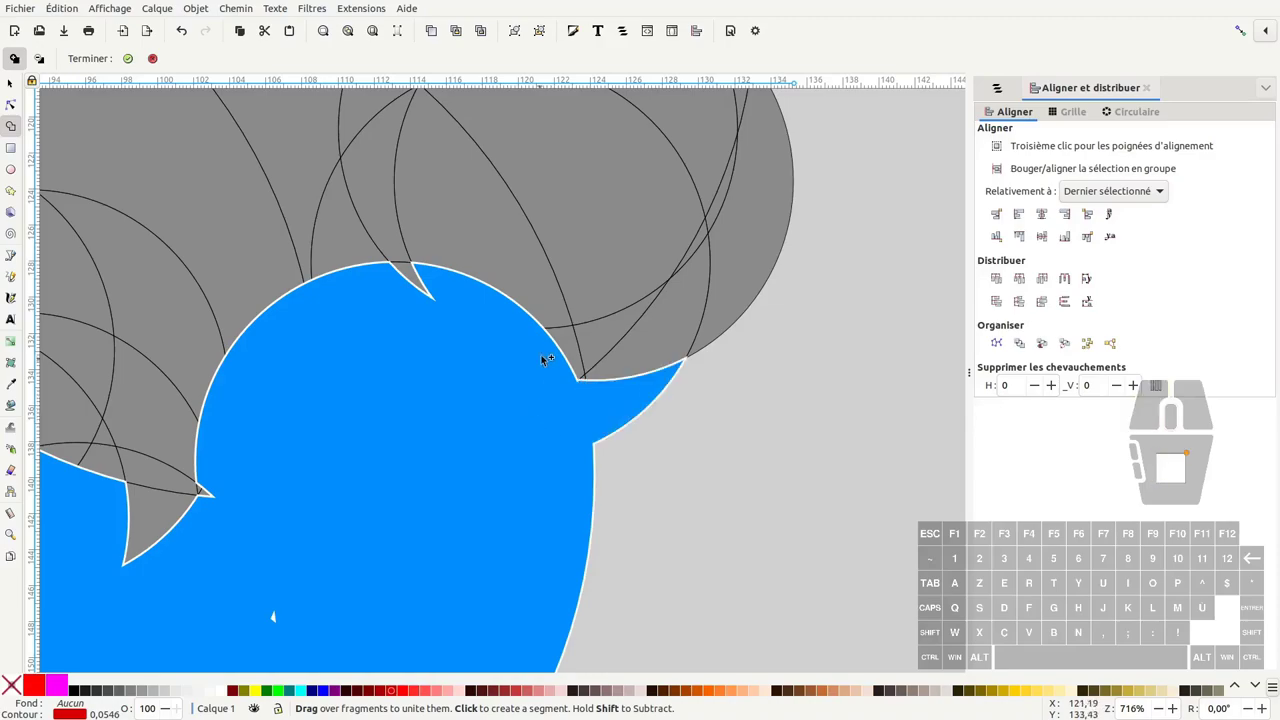
click(572, 348)
click(597, 344)
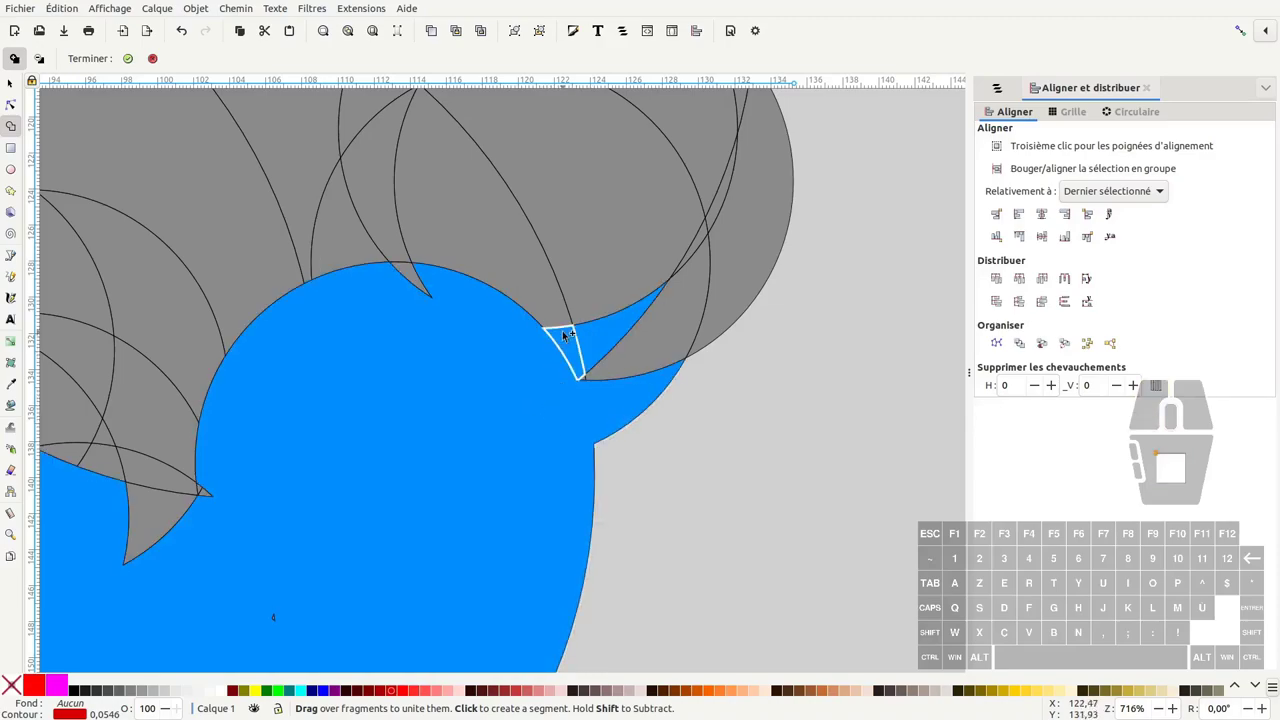
drag(540, 364, 596, 340)
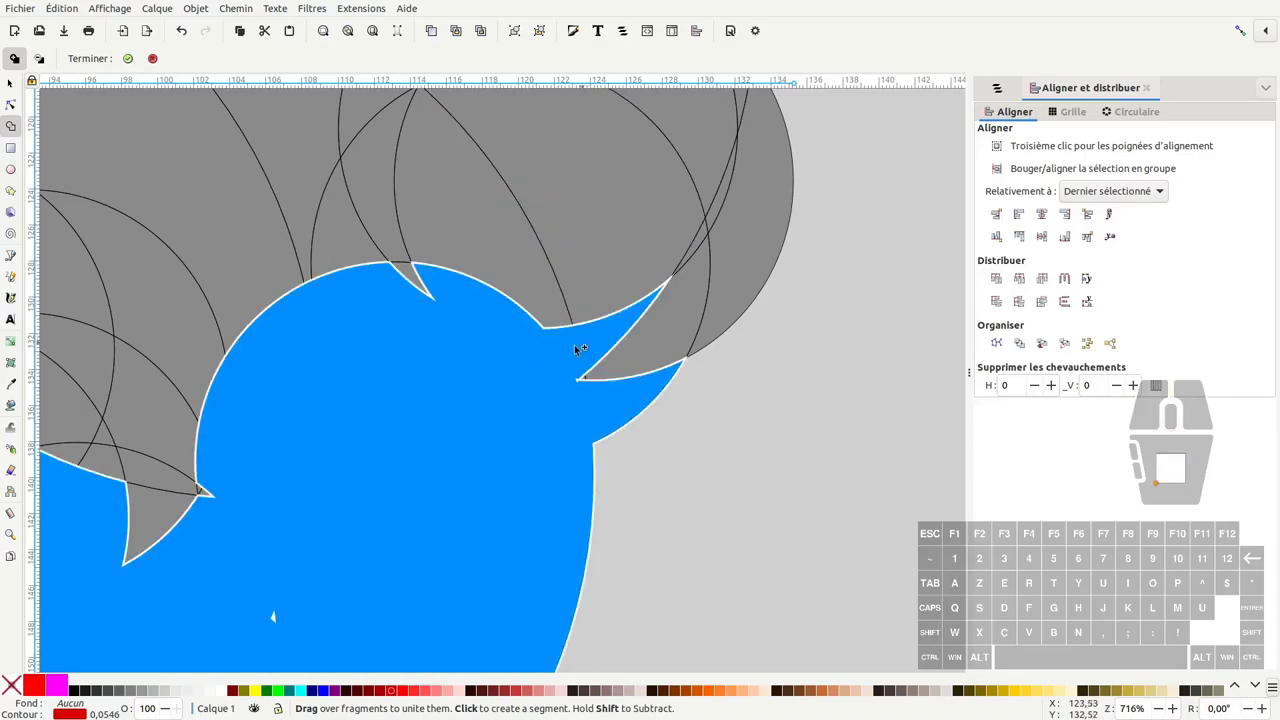
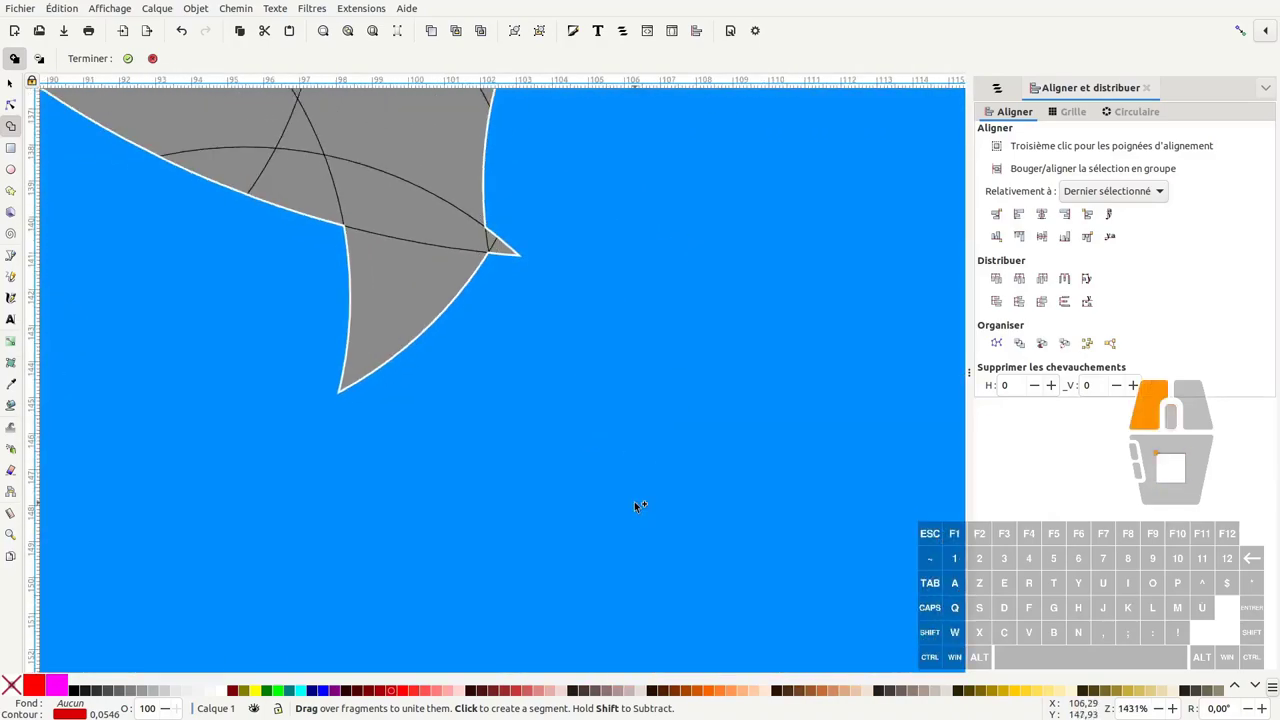
- Add the upper wing tip and lower wing fragments to the bird silhouette
click(960, 660)
middle_click(960, 660)
middle_click(960, 660)
click(960, 660)
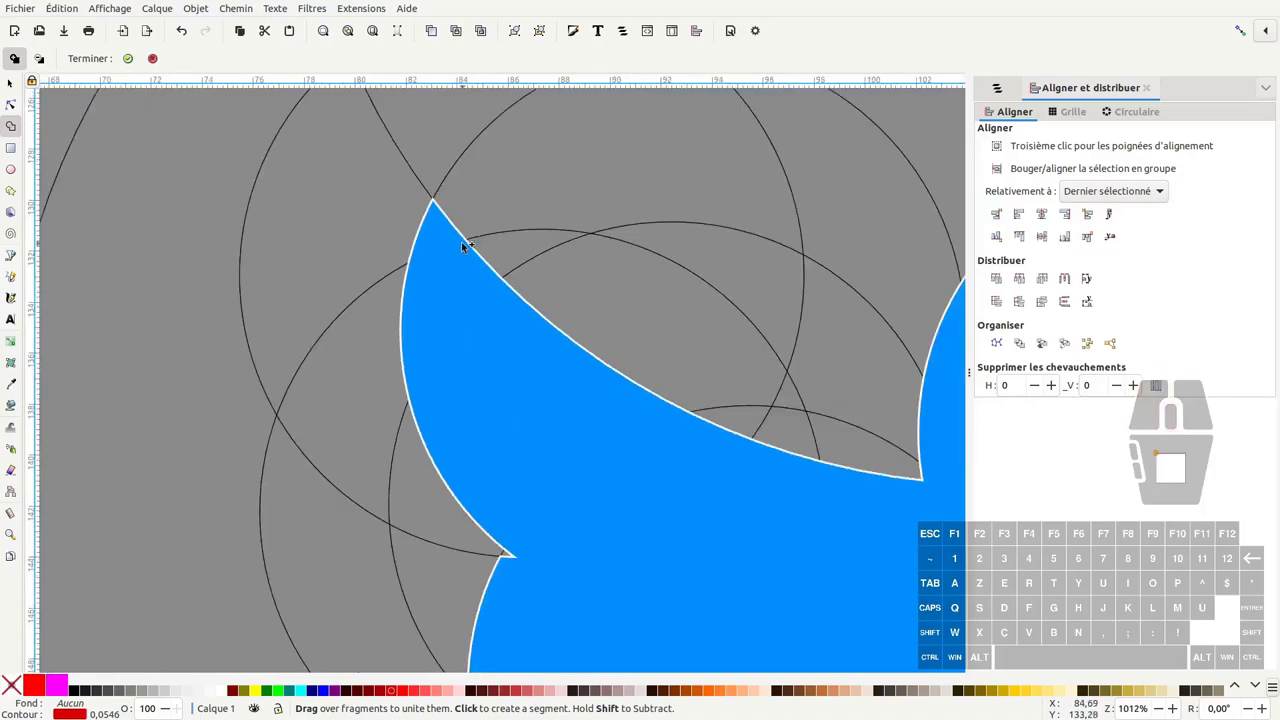
middle_click(960, 660)
click(960, 660)
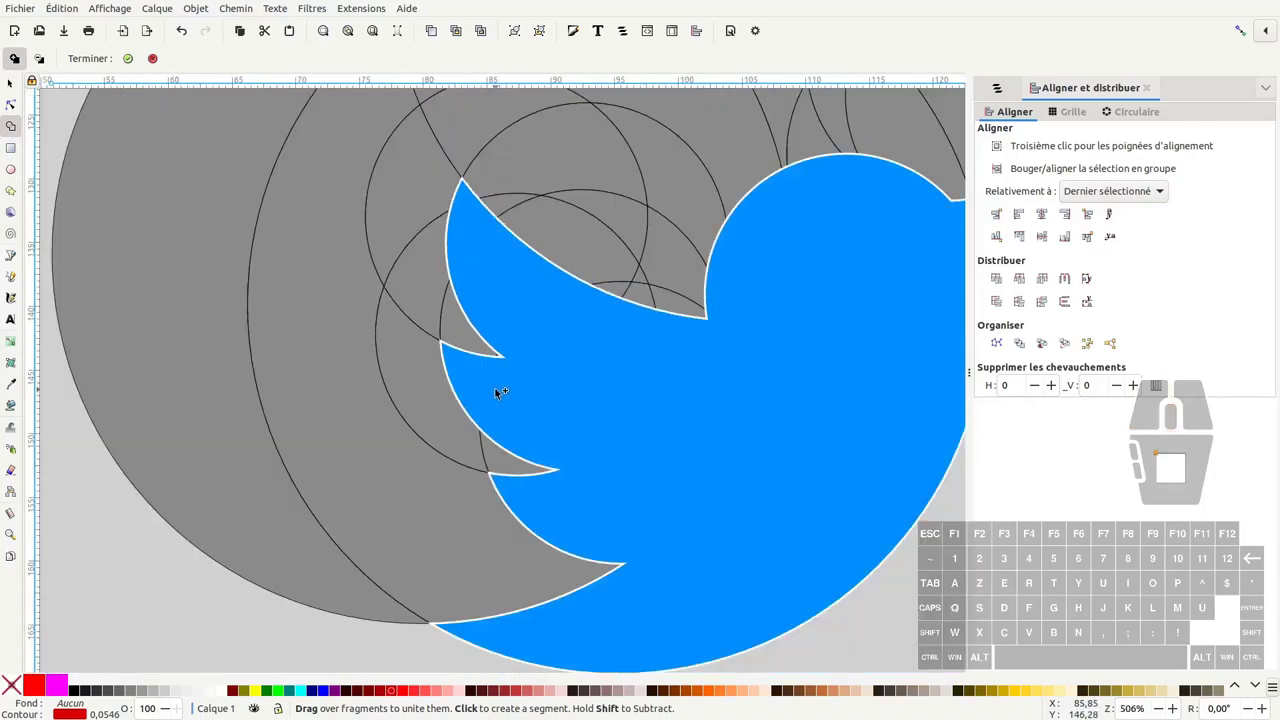
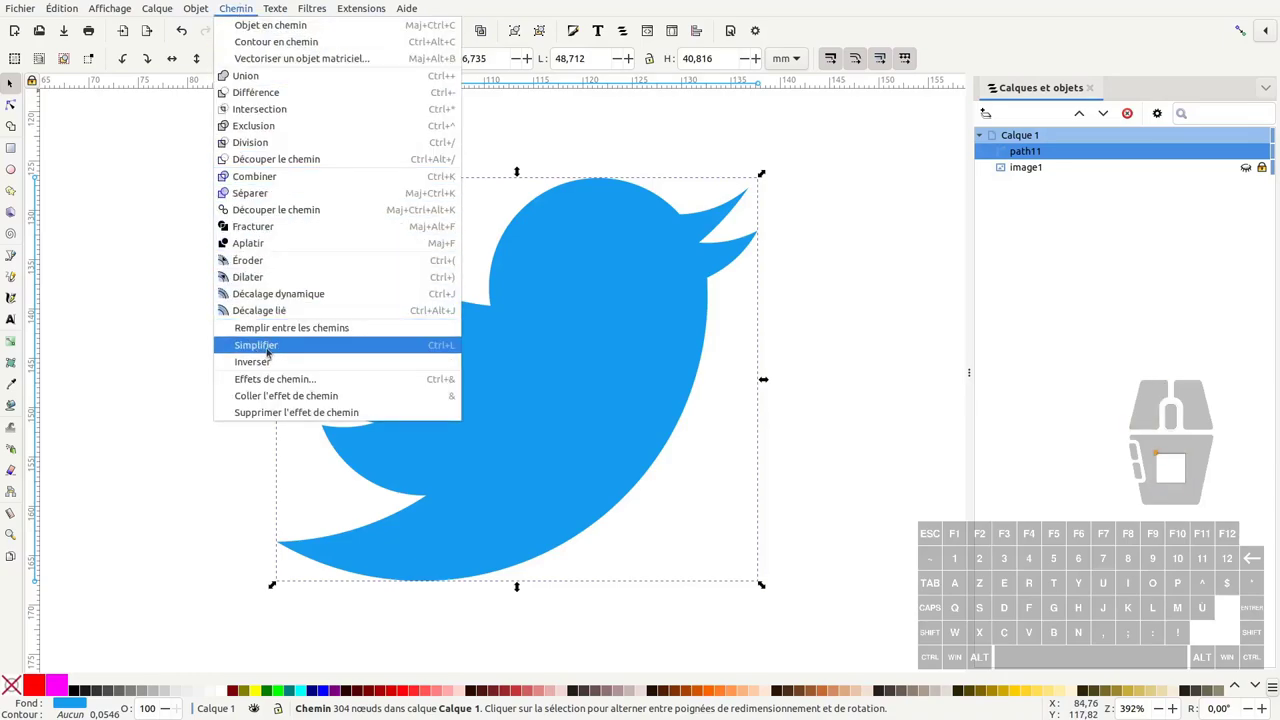
- Simplify the bird, undo and redo it, leaving a solid blue 304-node path without outline
click(267, 346)
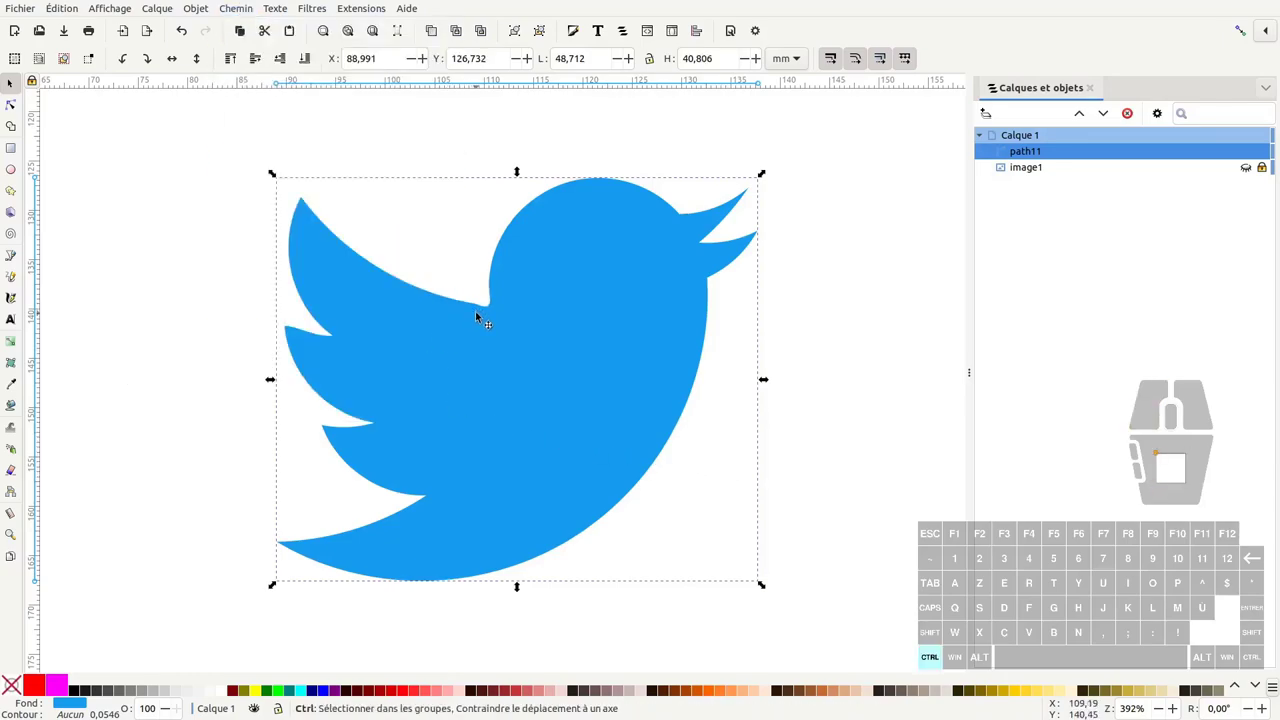
key(ctrl+z)
key(ctrl+shift+z)
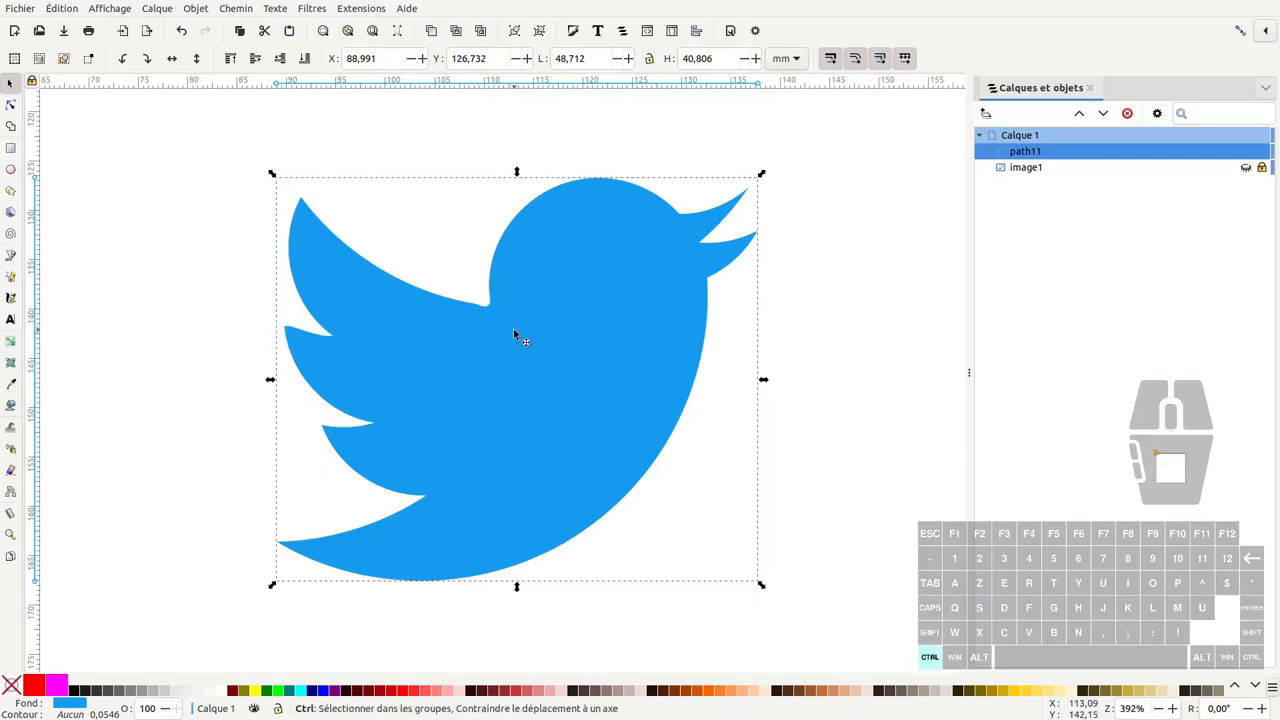
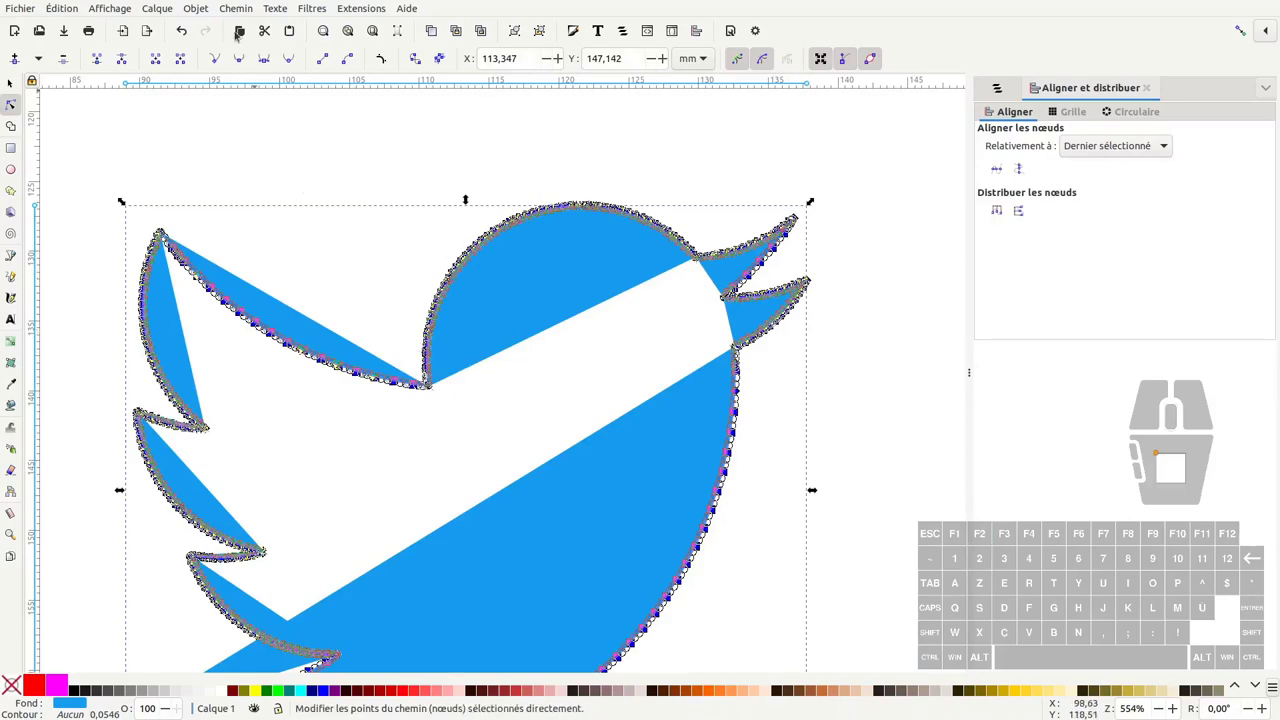
- Simplify the bird path to a clean 15-node outline and deselect it
click(237, 5)
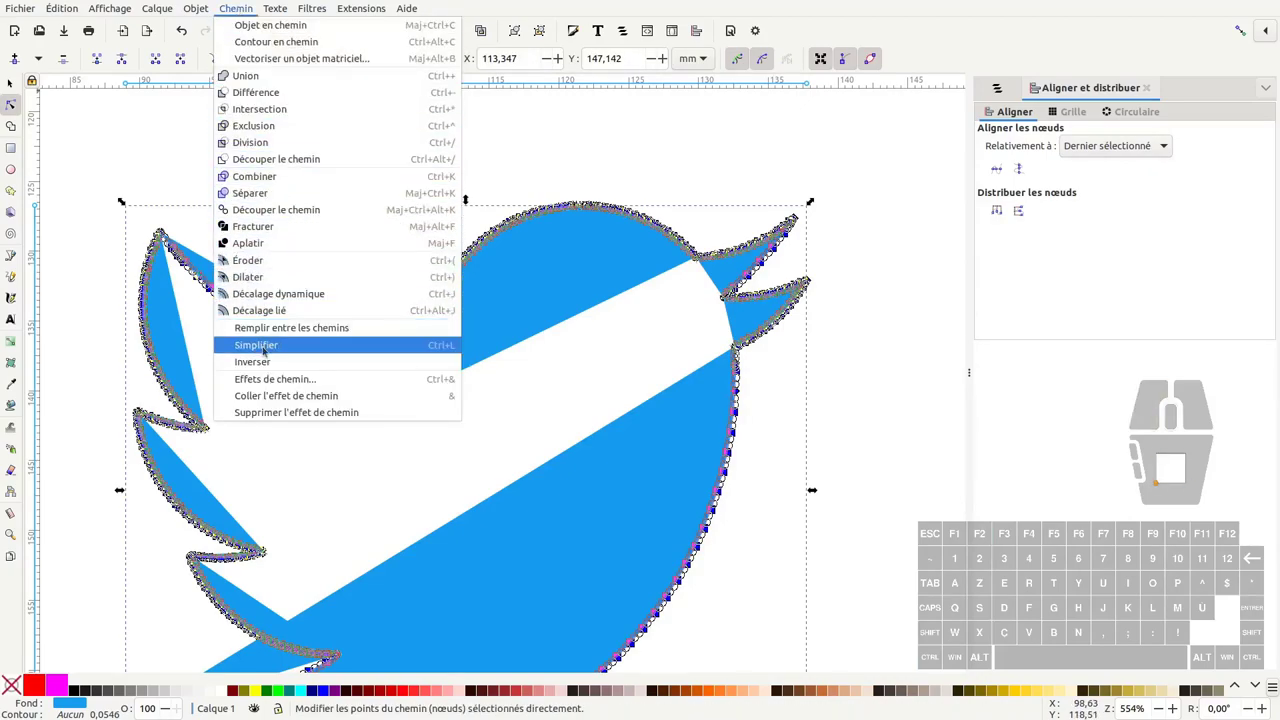
click(263, 345)
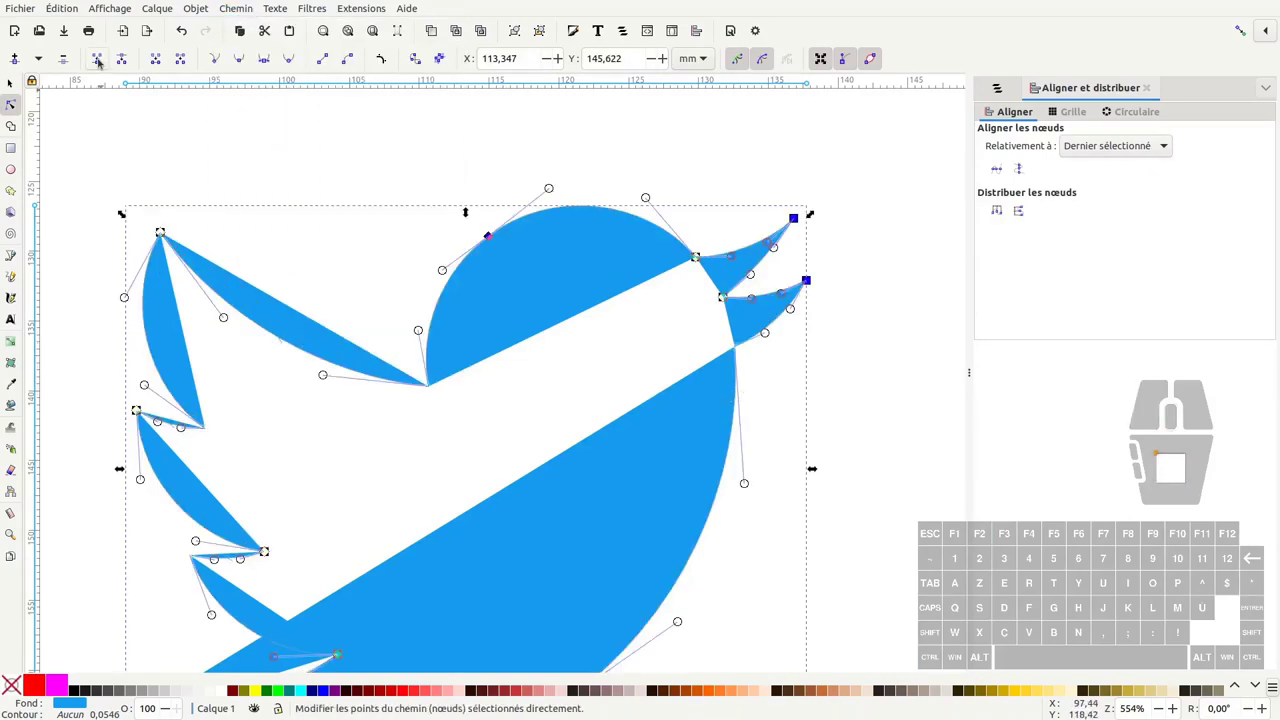
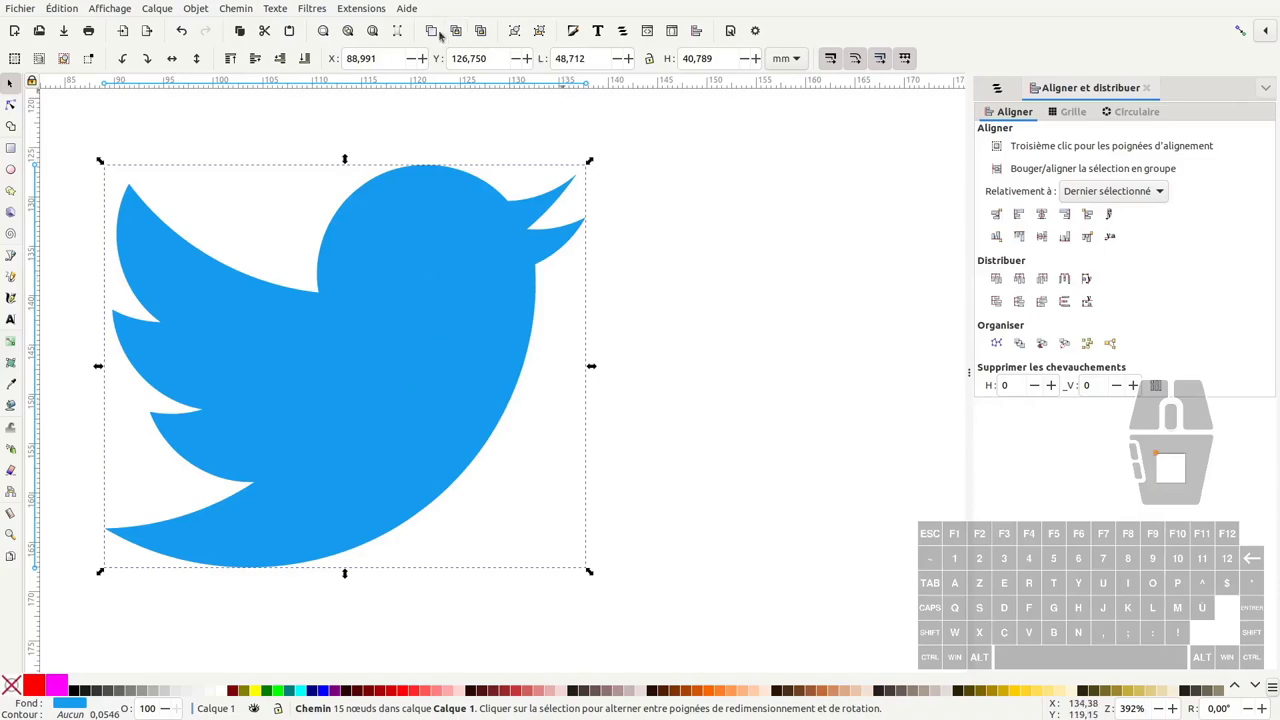
click(429, 30)
click(360, 416)
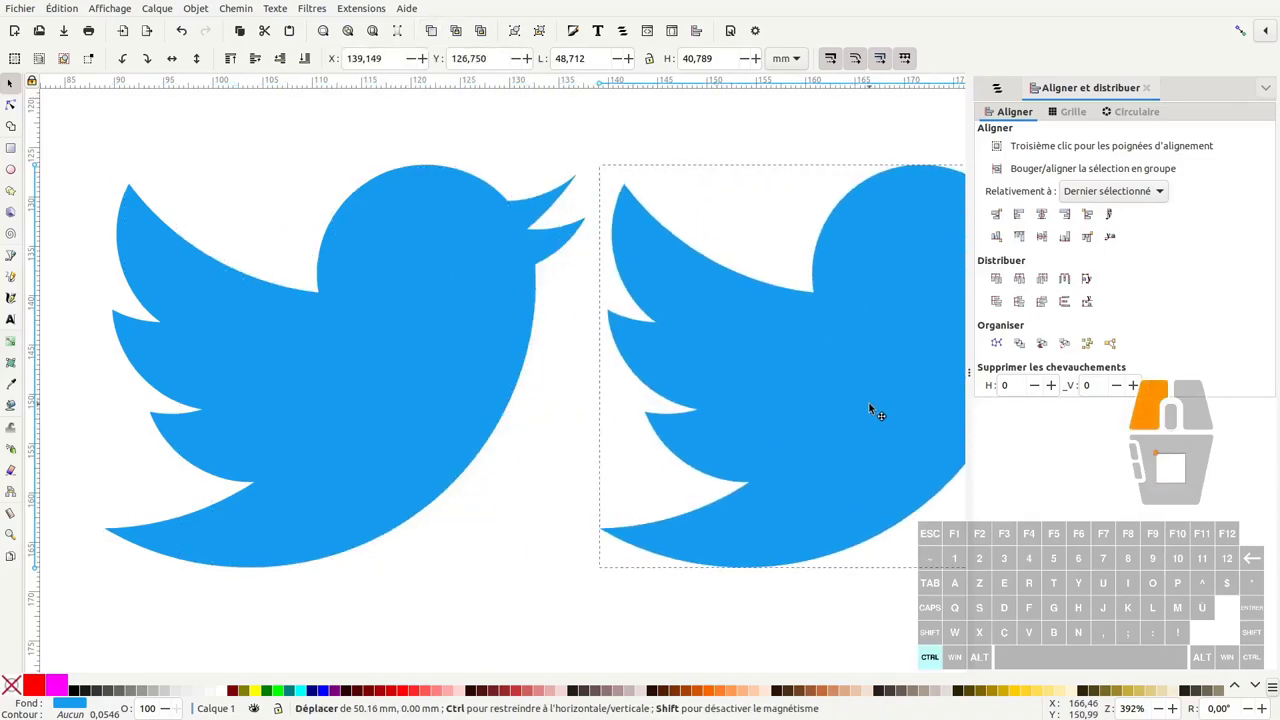
key(ctrl+x)
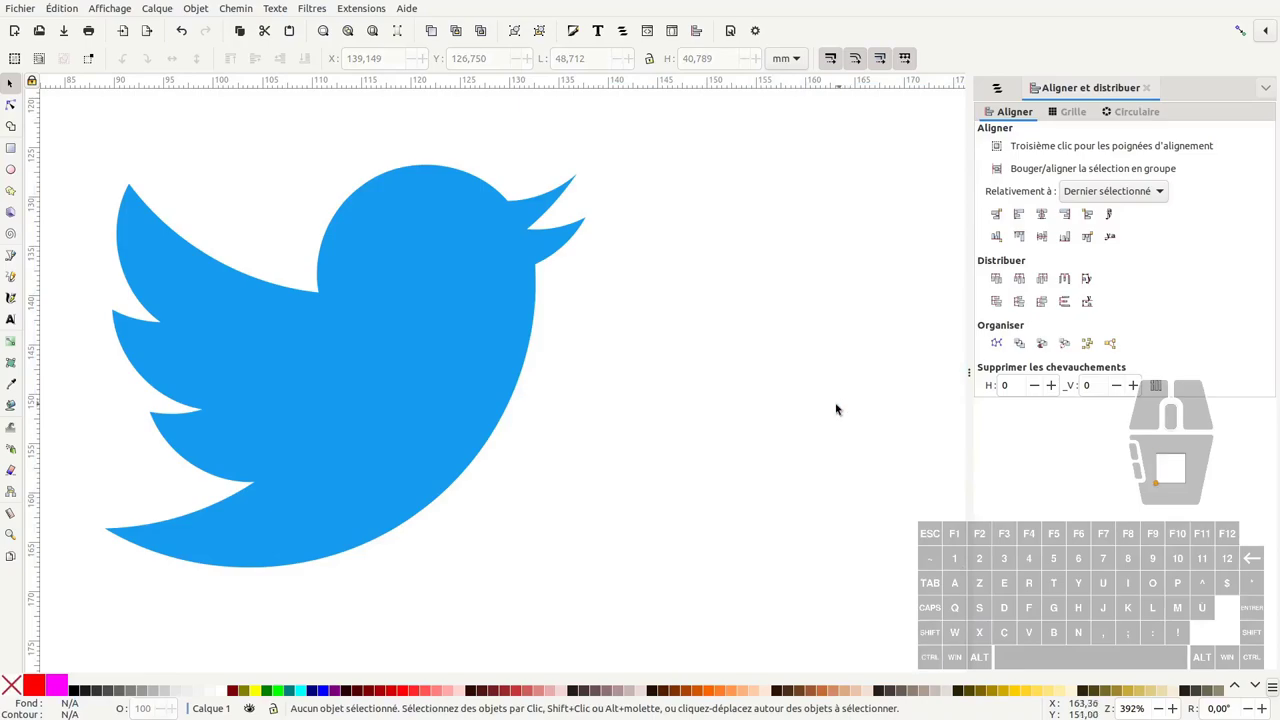